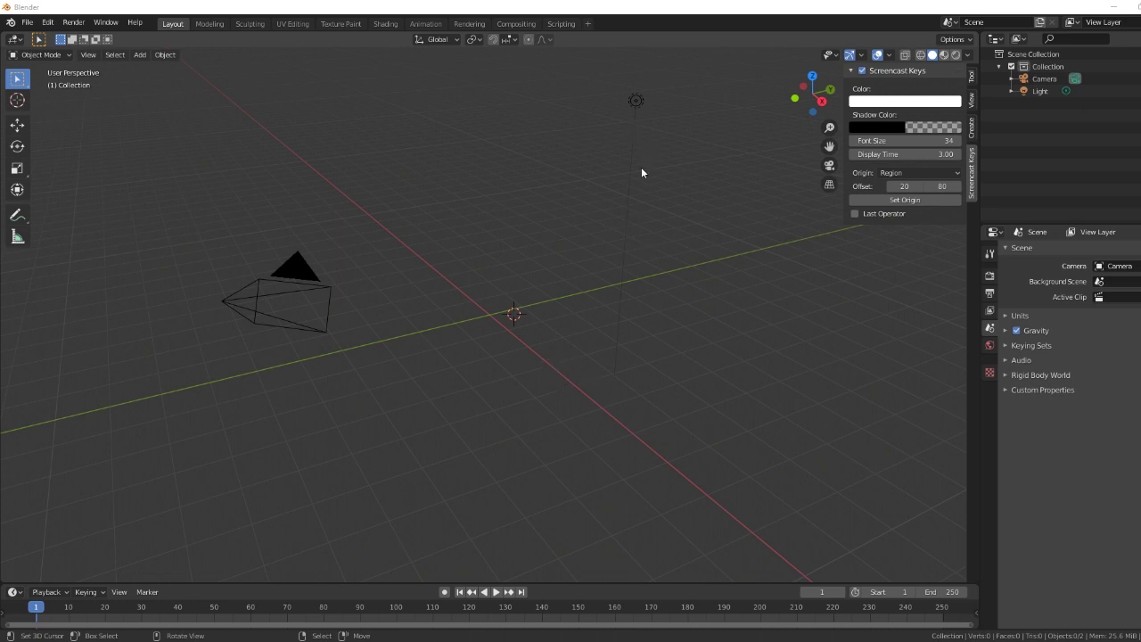
- Look through the scene camera with Numpad 0, toggling between camera and perspective view
left_click(508, 239)
key("KP_0")
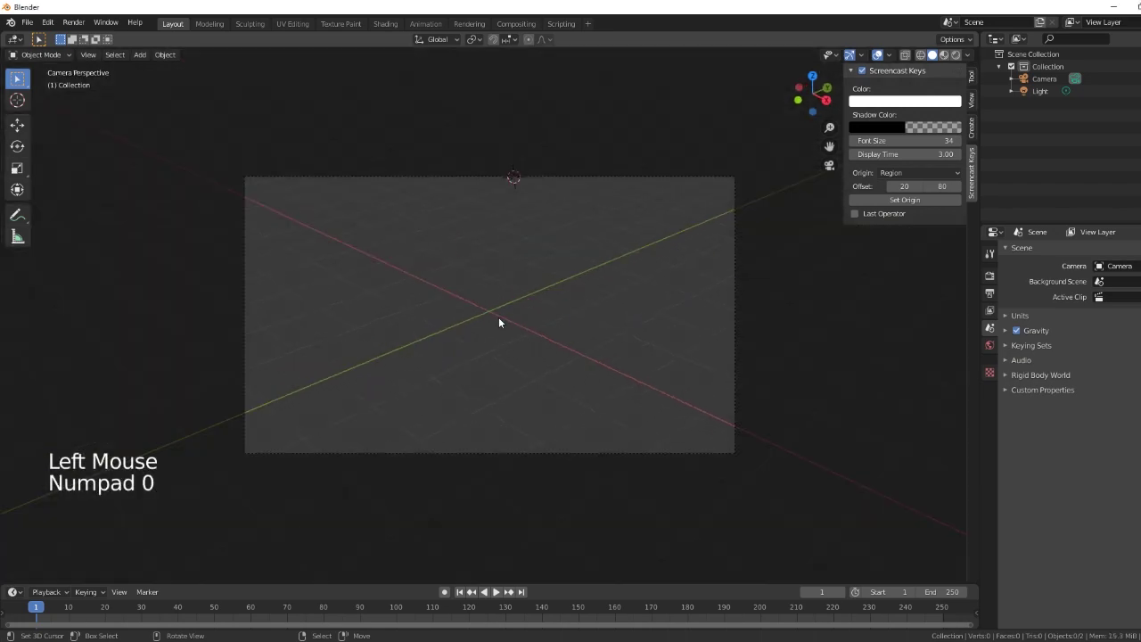
key("KP_0")
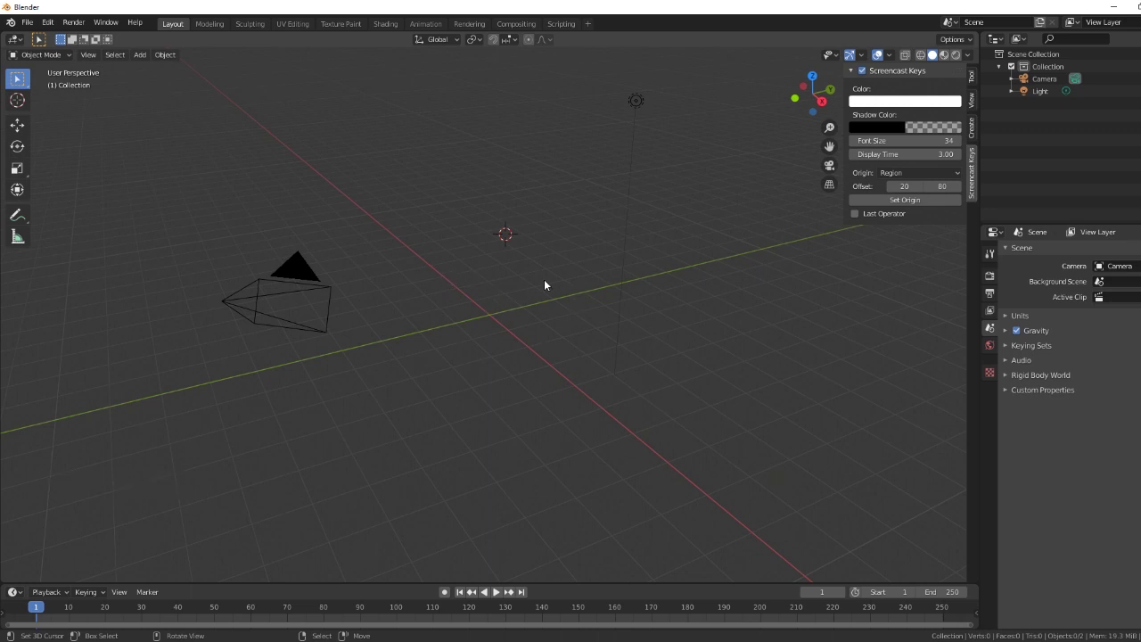
key("KP_0")
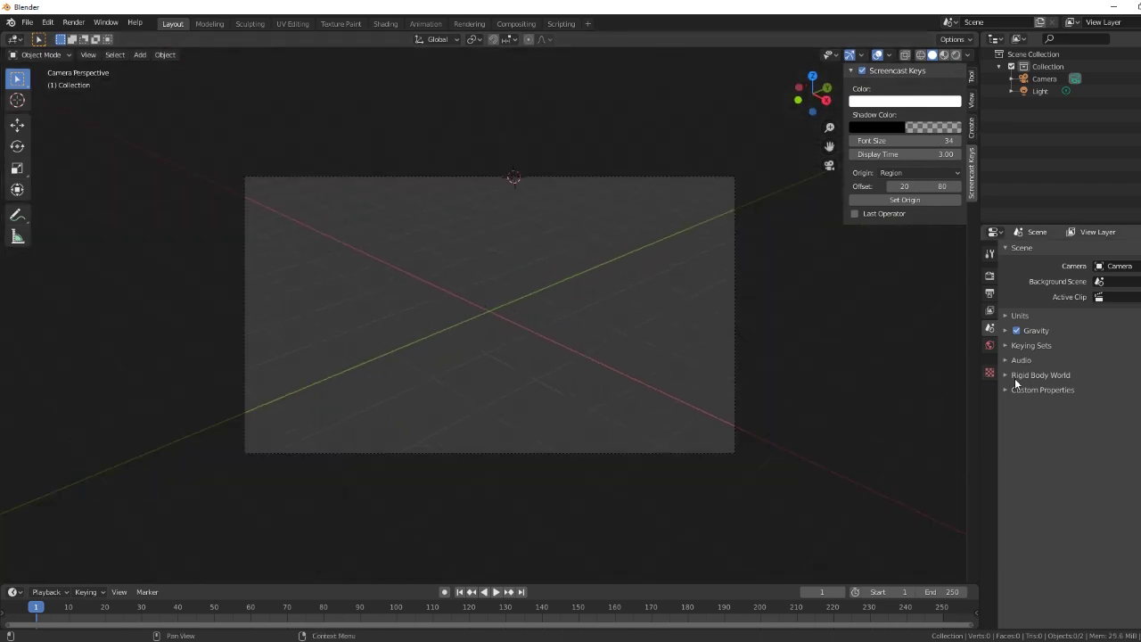
- Enable Background Images on the camera's Object Data and add an empty image slot
left_click(1052, 83)
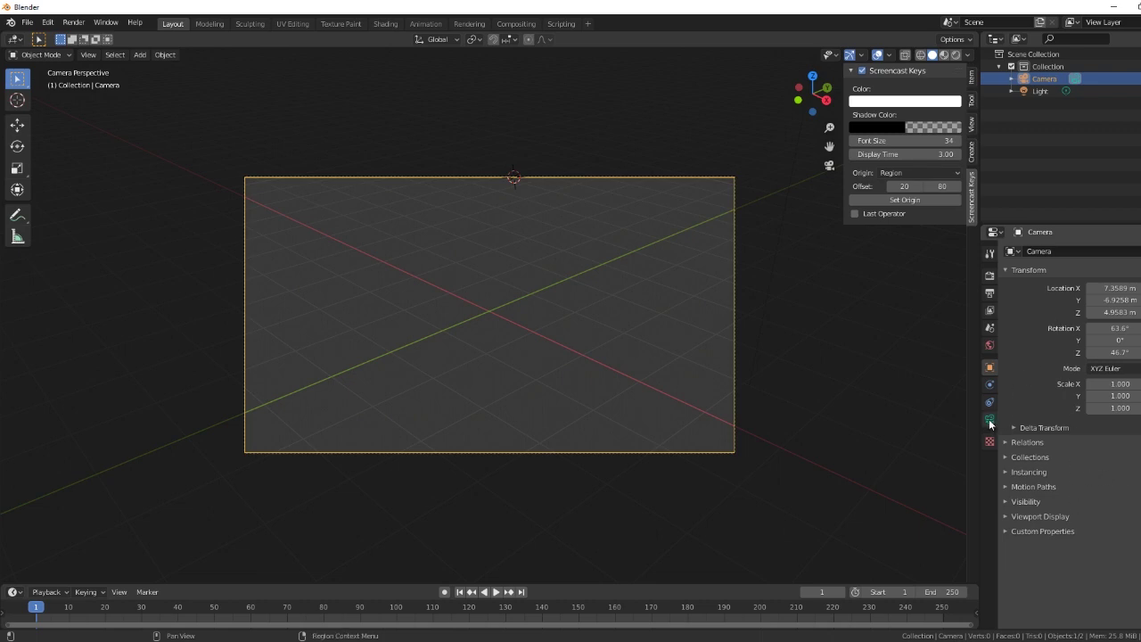
left_click(991, 424)
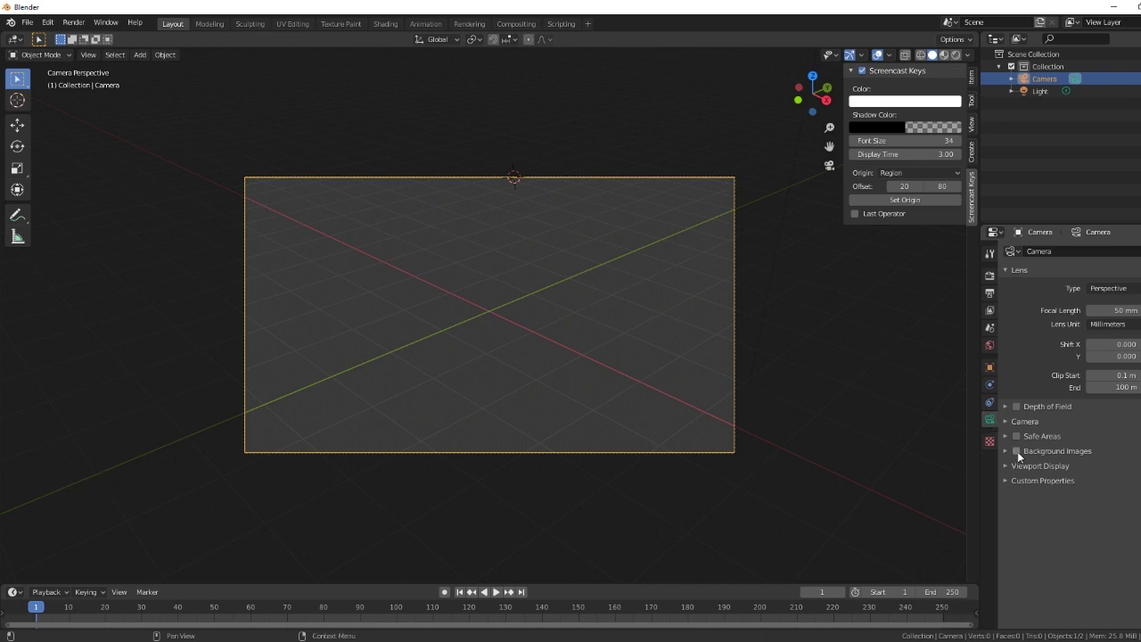
left_click(1022, 454)
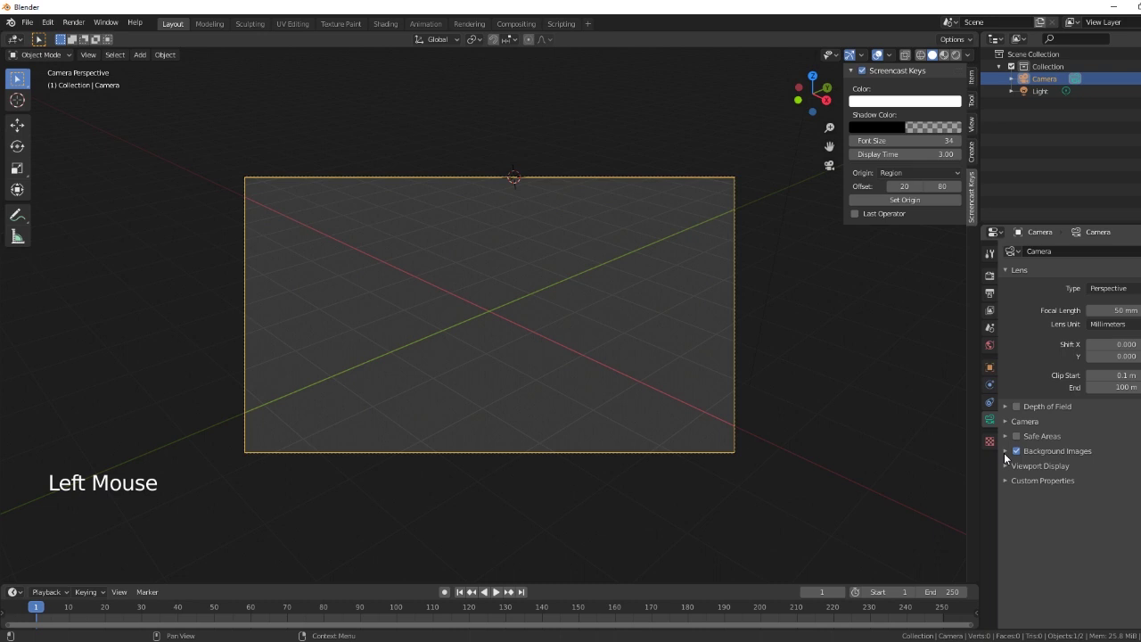
left_click(1008, 454)
left_click(1091, 478)
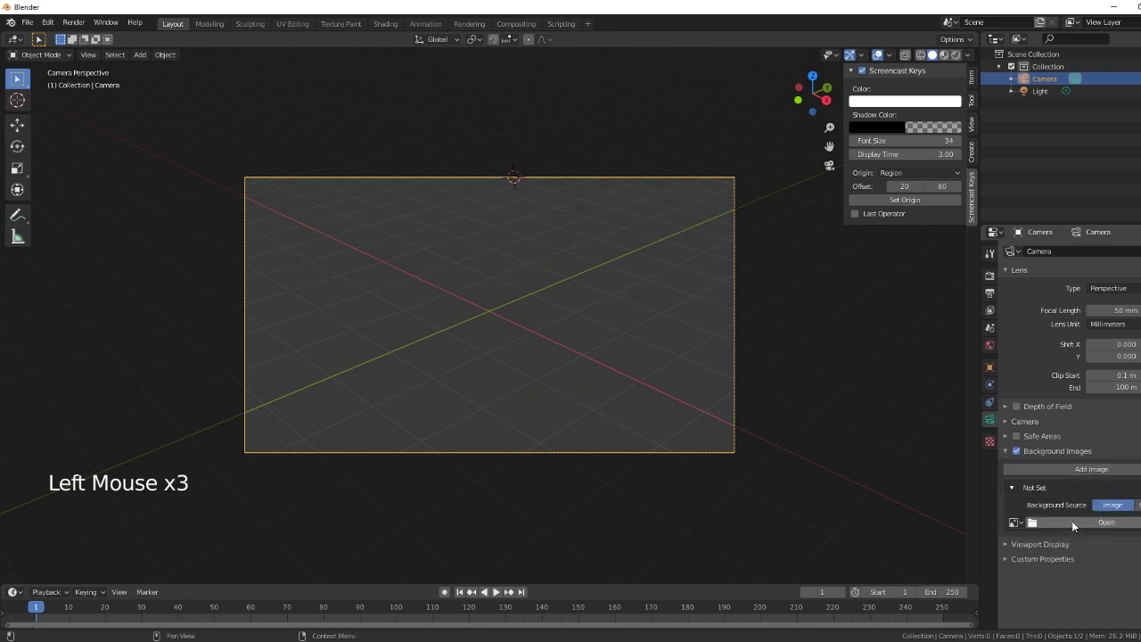
- Load photo 20170304_174618-01.jpeg as the camera background and show the sidebar's Item and Tool settings
left_click(1101, 525)
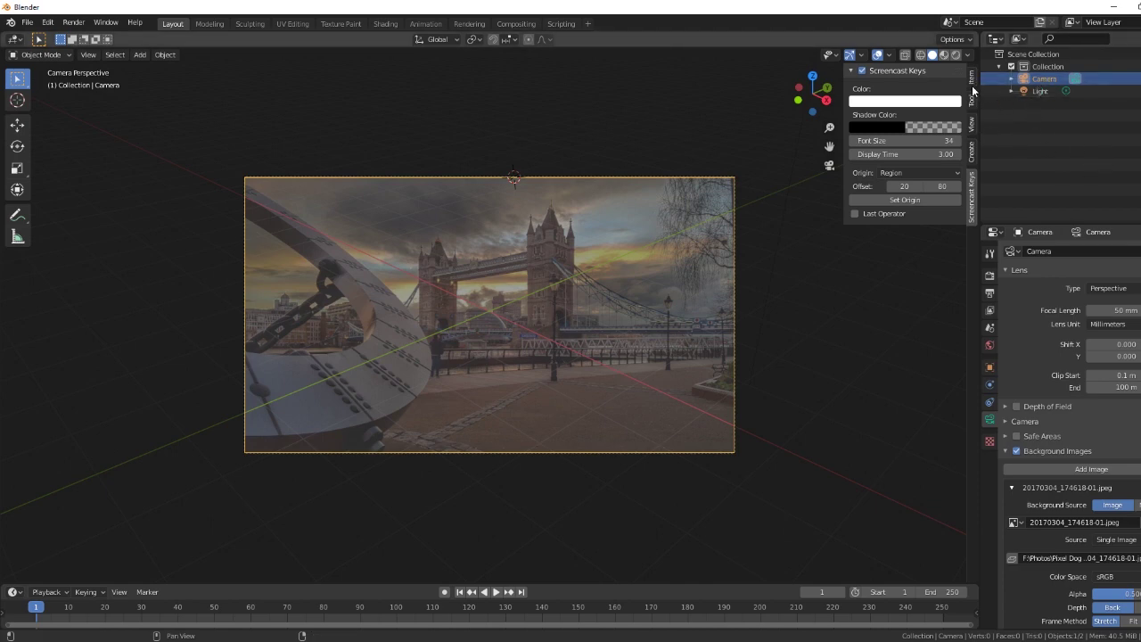
left_click(975, 82)
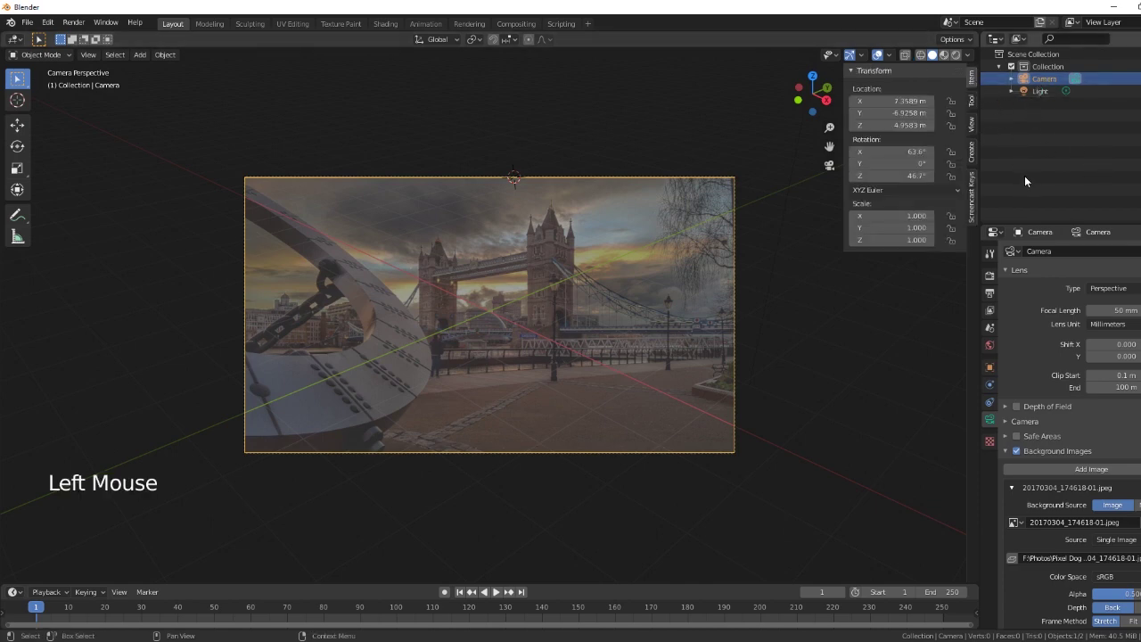
left_click(976, 104)
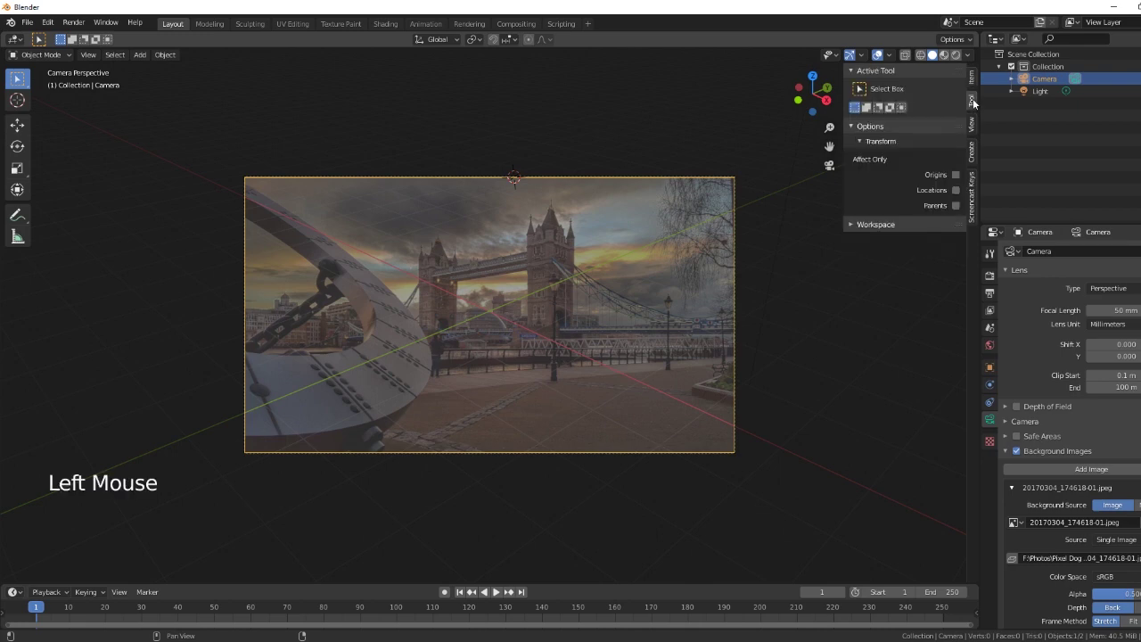
- Turn on Lock Camera to View so the camera follows viewport navigation
left_click(975, 128)
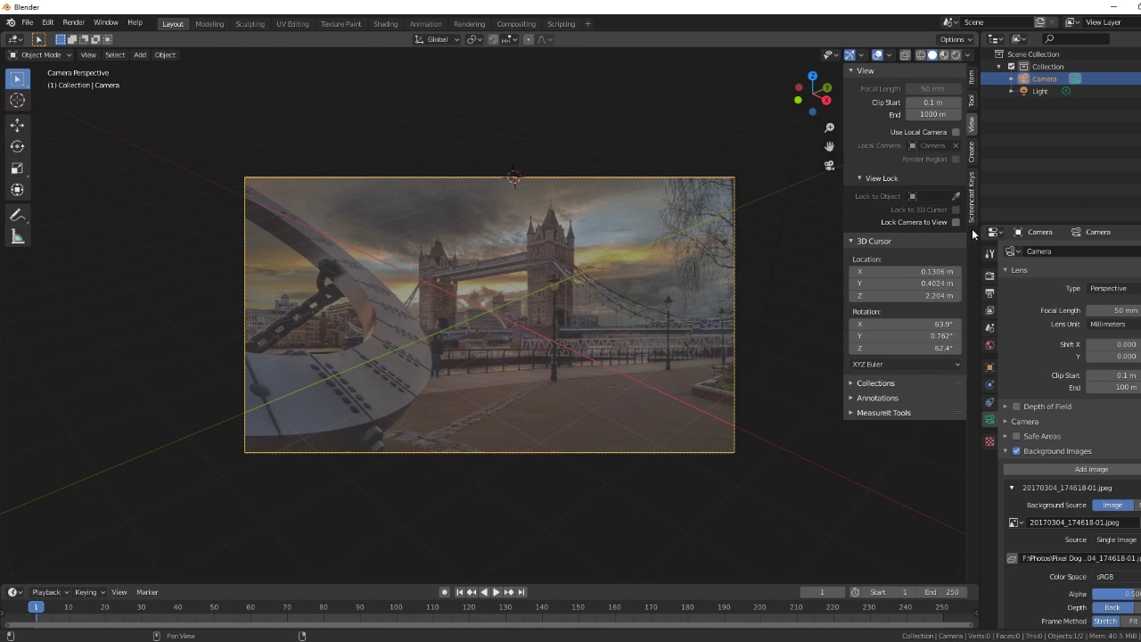
left_click(960, 226)
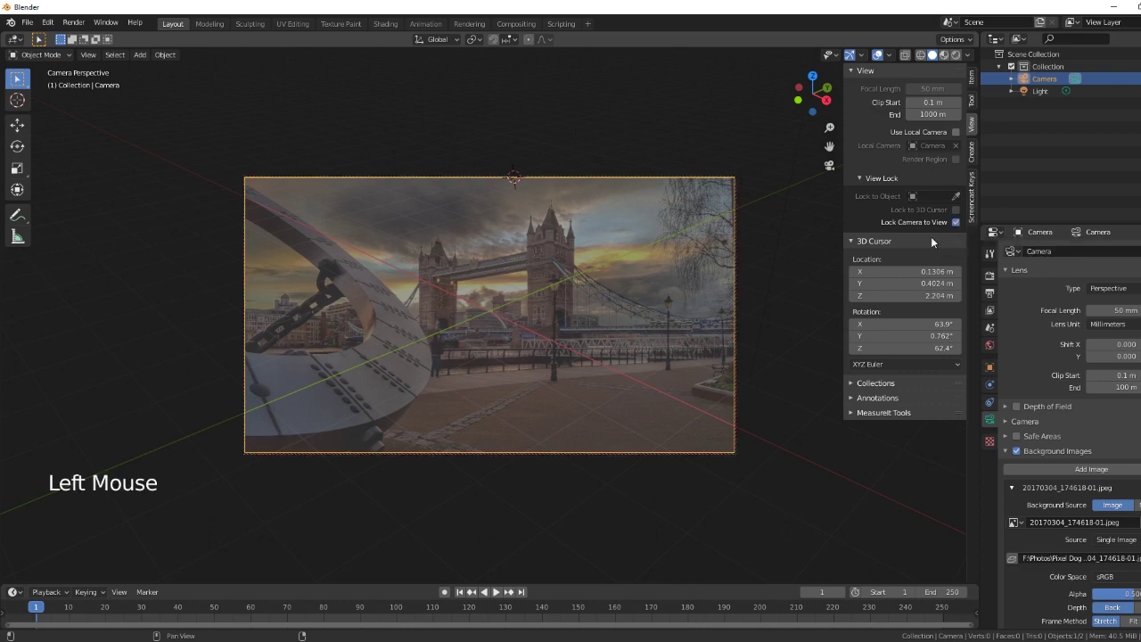
left_click(961, 223)
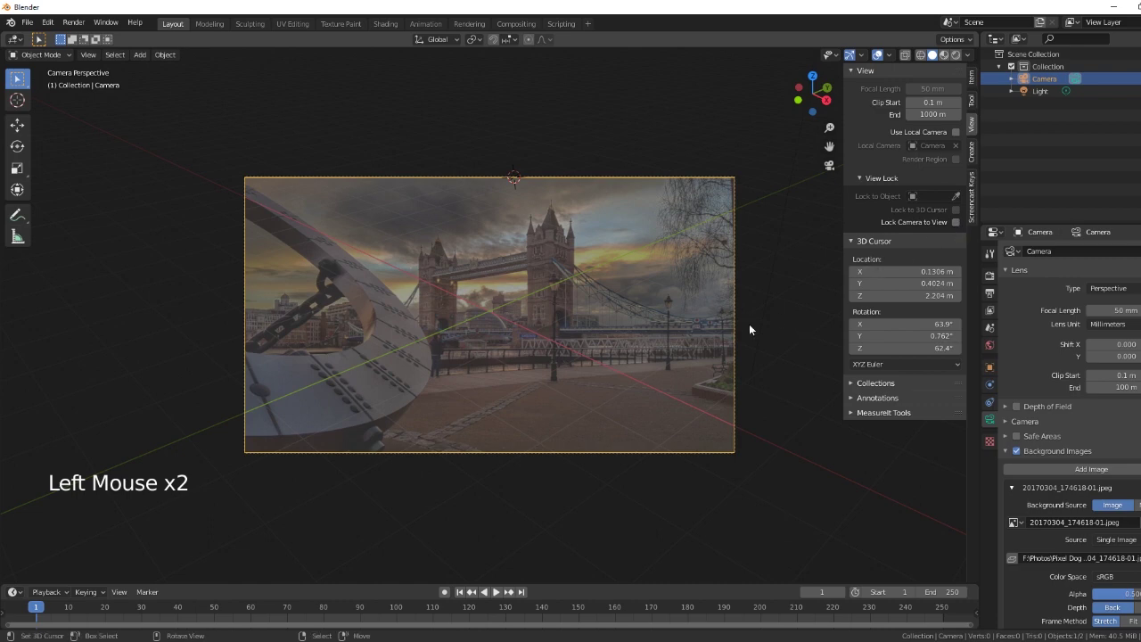
middle_click(654, 376)
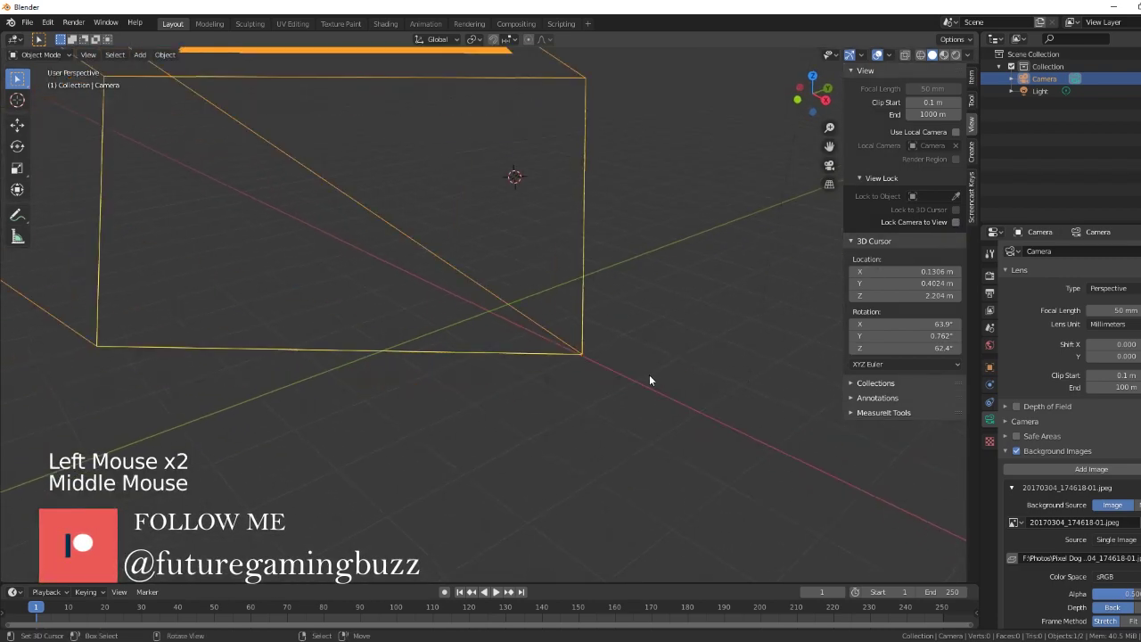
key("KP_0")
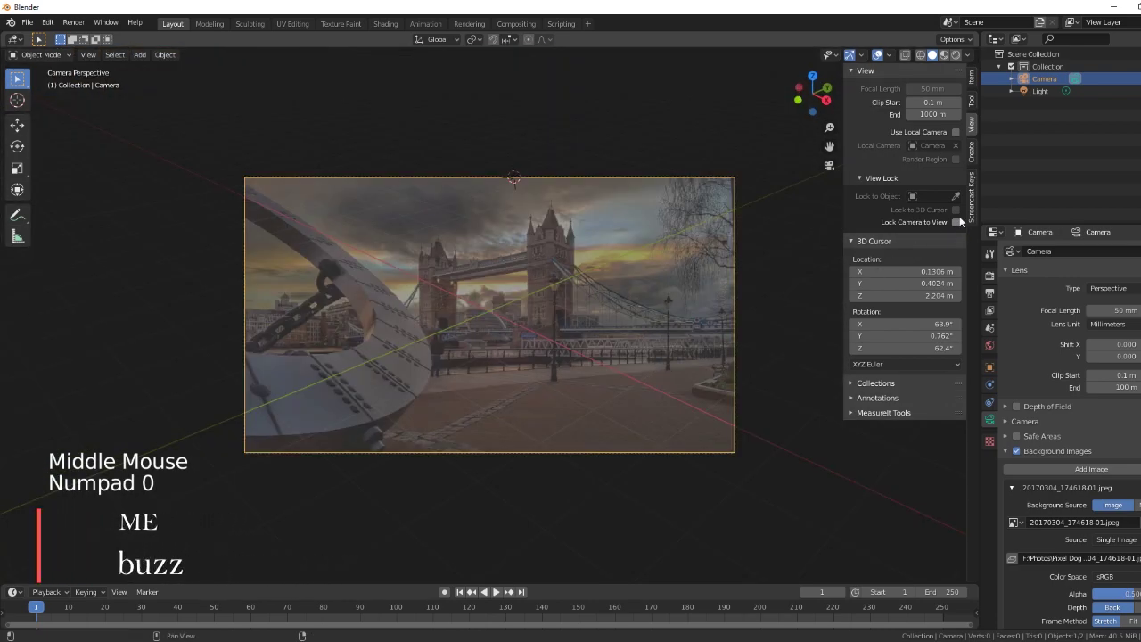
left_click(960, 226)
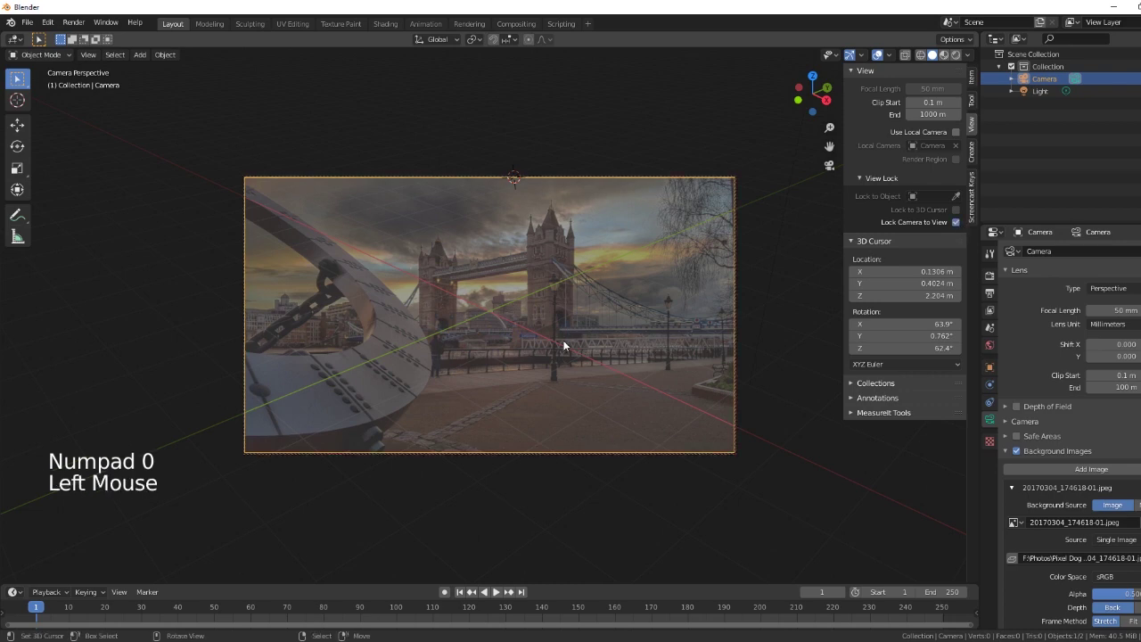
- Orbit in camera view to align the ground grid with the photo's pavement
middle_click(567, 359)
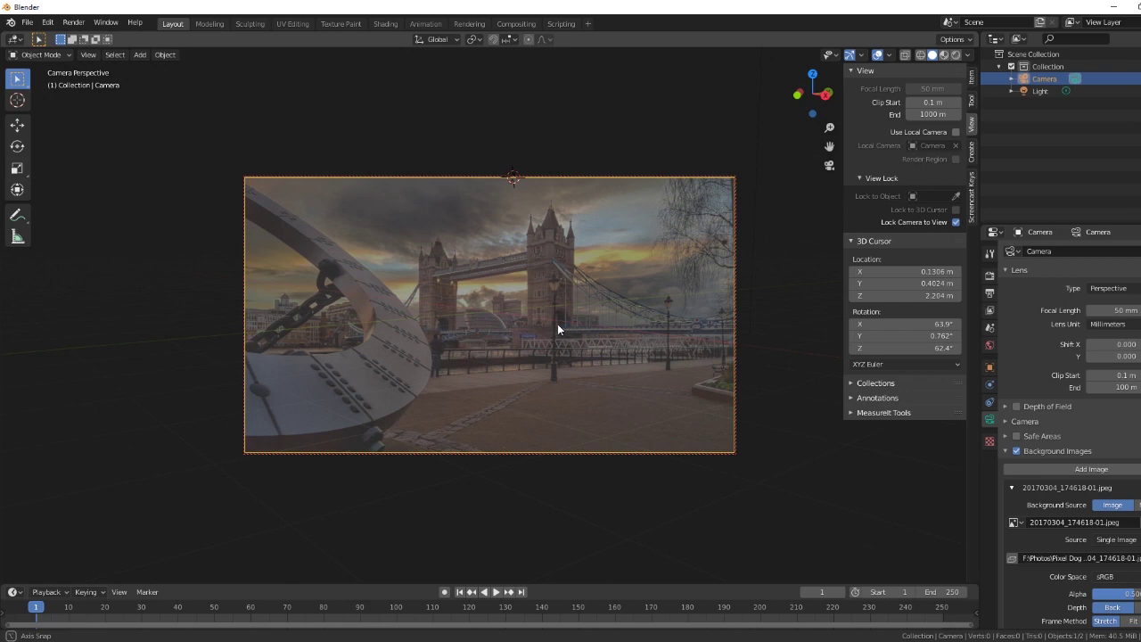
middle_click(550, 306)
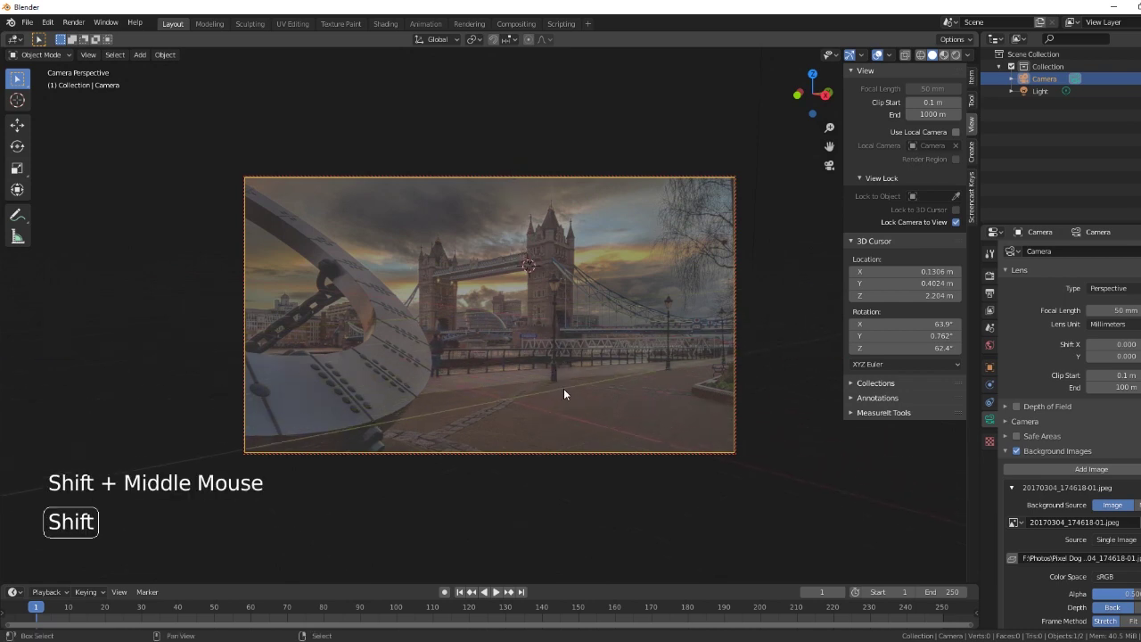
middle_click(567, 394)
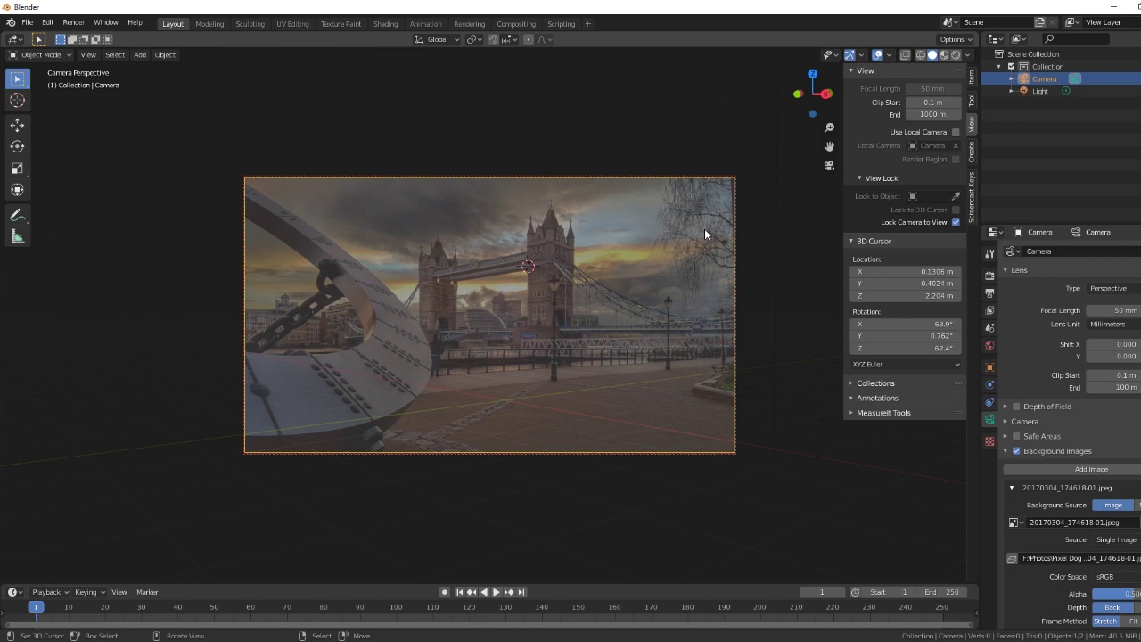
- Add a UV sphere, scale it down and place it on the pavement right of Tower Bridge
key("shift+a")
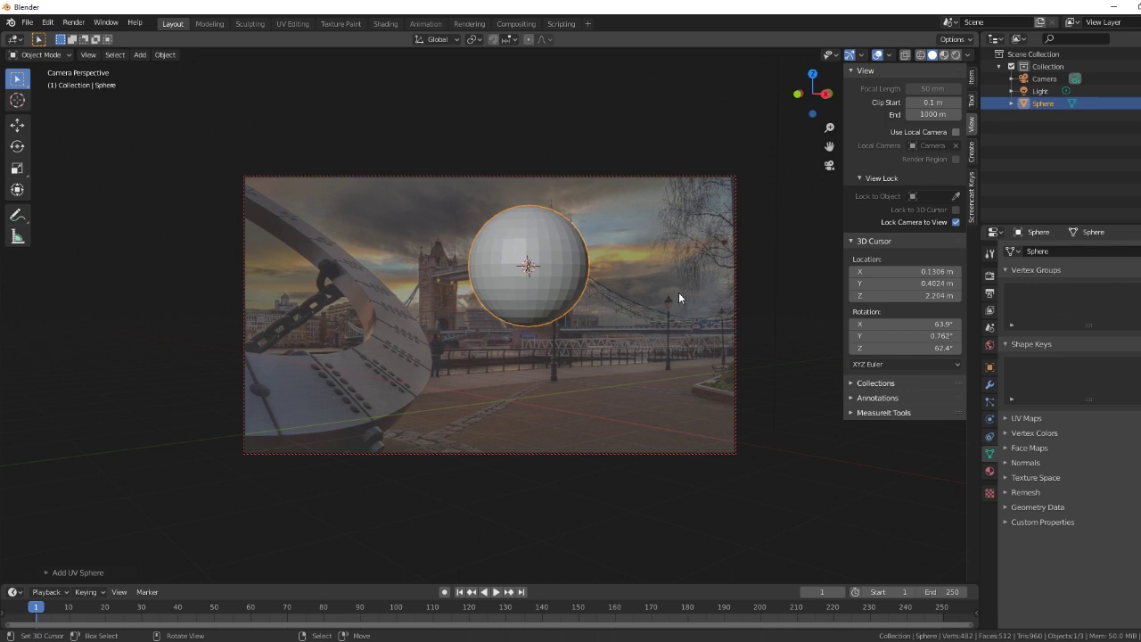
left_click(27, 192)
left_click(531, 198)
key("s")
key("w")
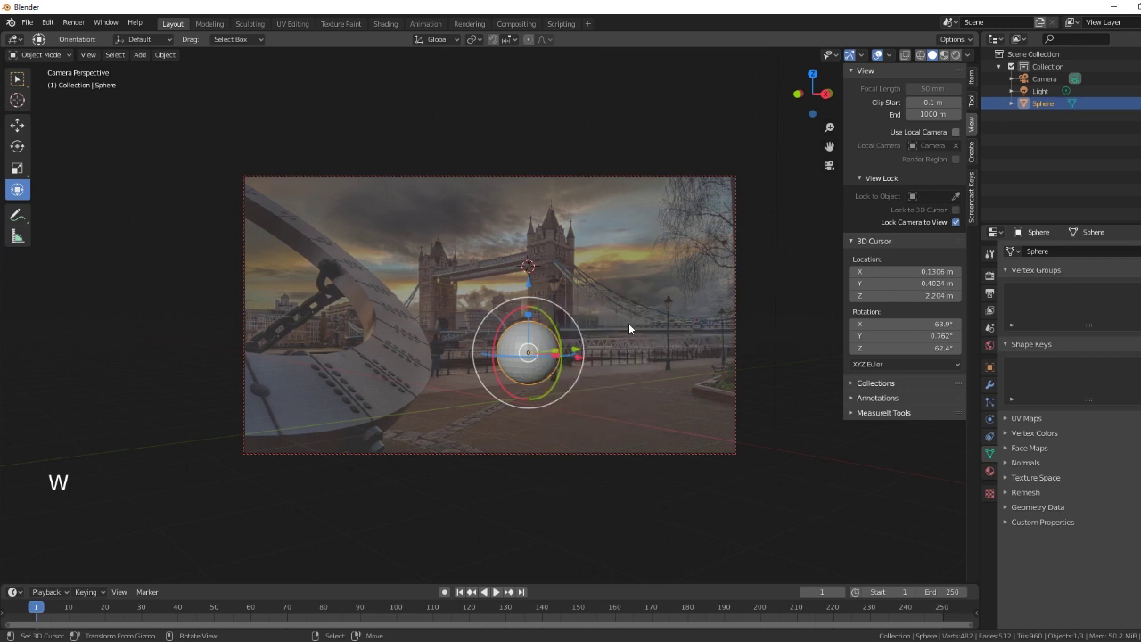
left_click(584, 363)
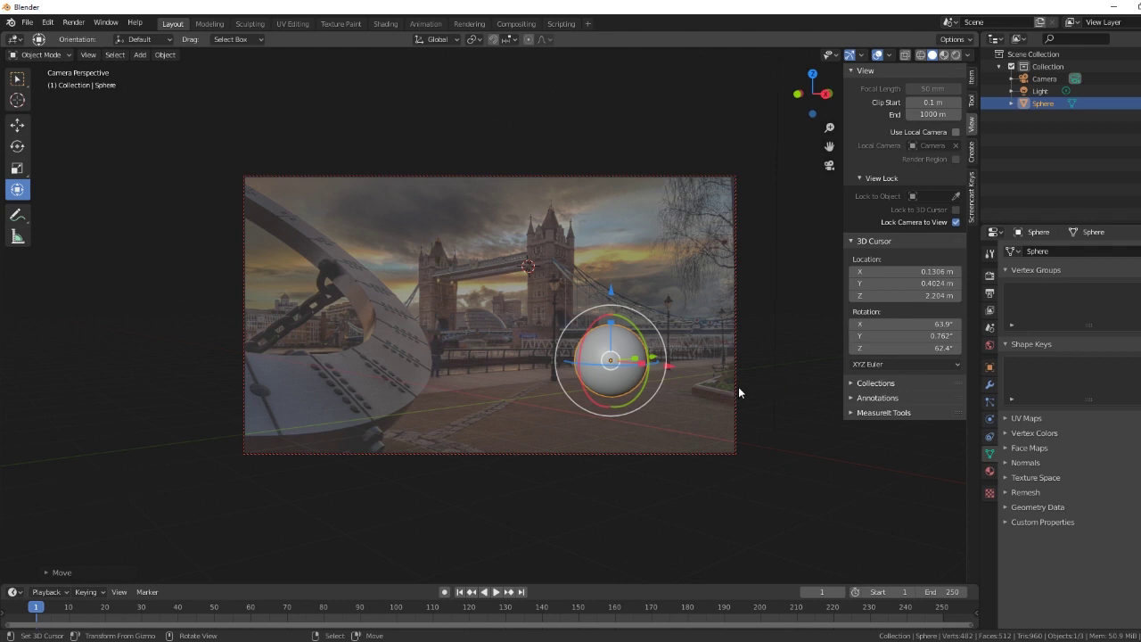
- Add a plane under the sphere and scale it to about 3.419 to cover the pavement
key("shift+a")
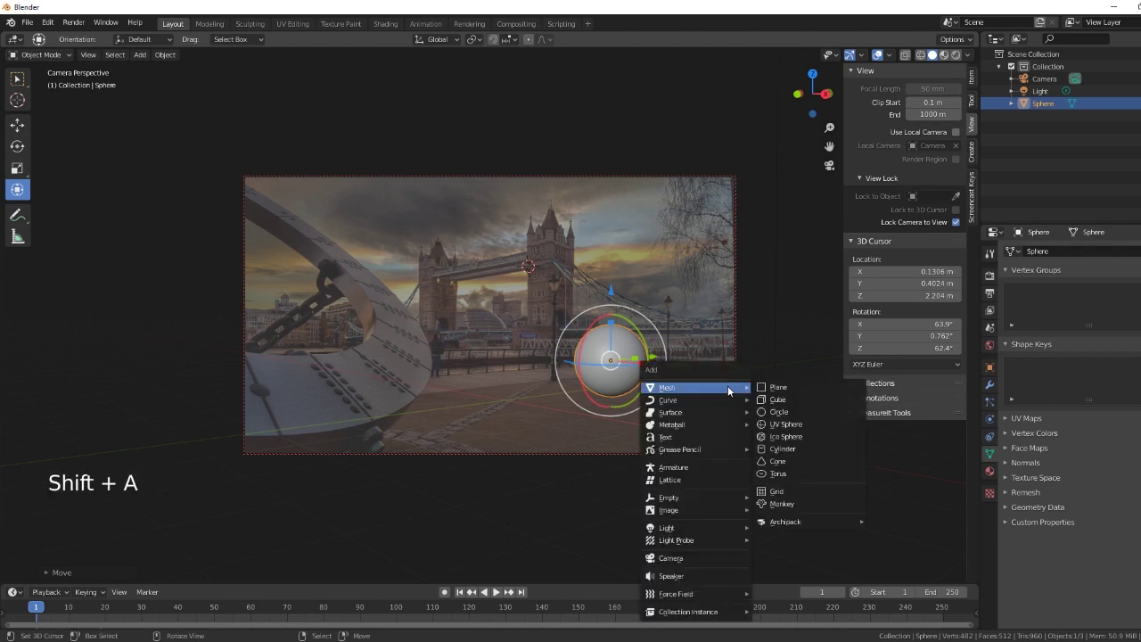
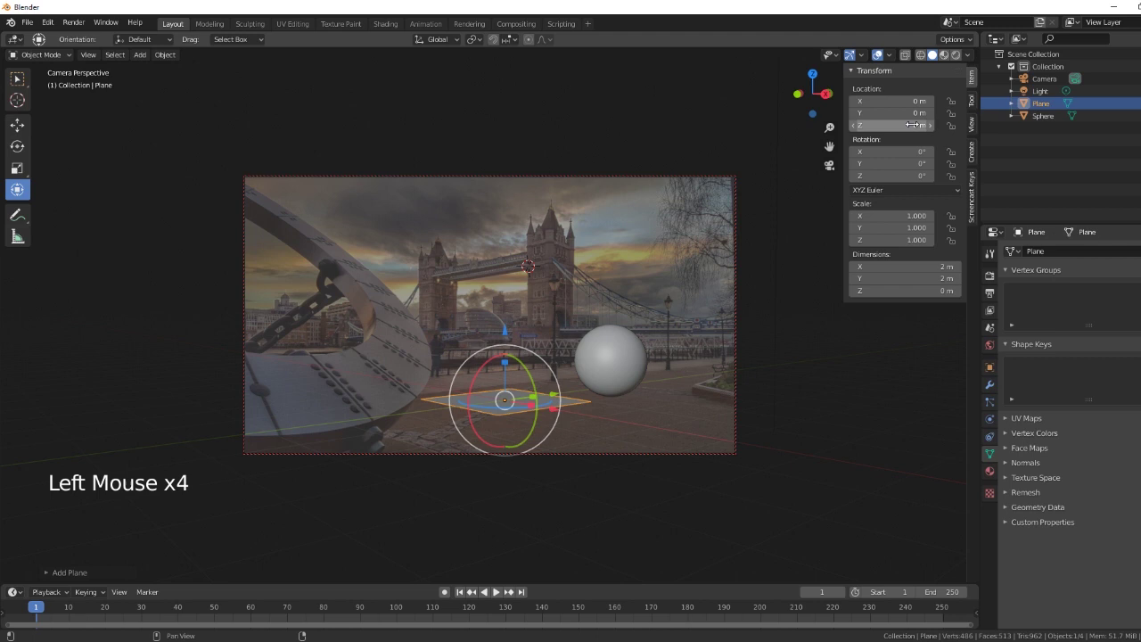
key("s")
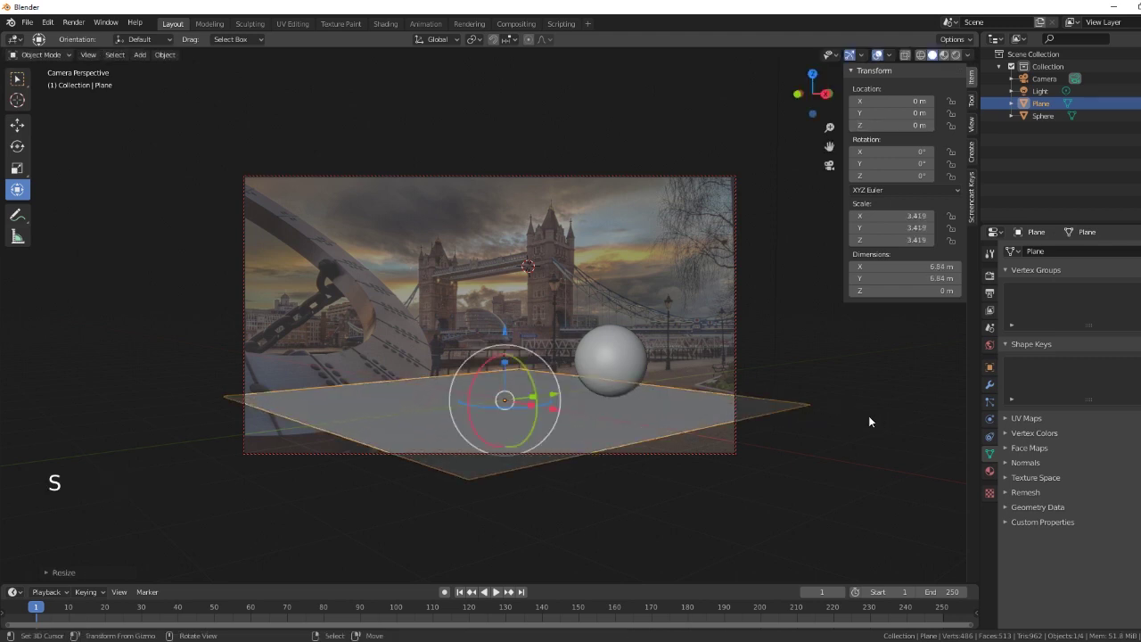
- Preview the scene in Rendered shading, then return to solid view
left_click(558, 401)
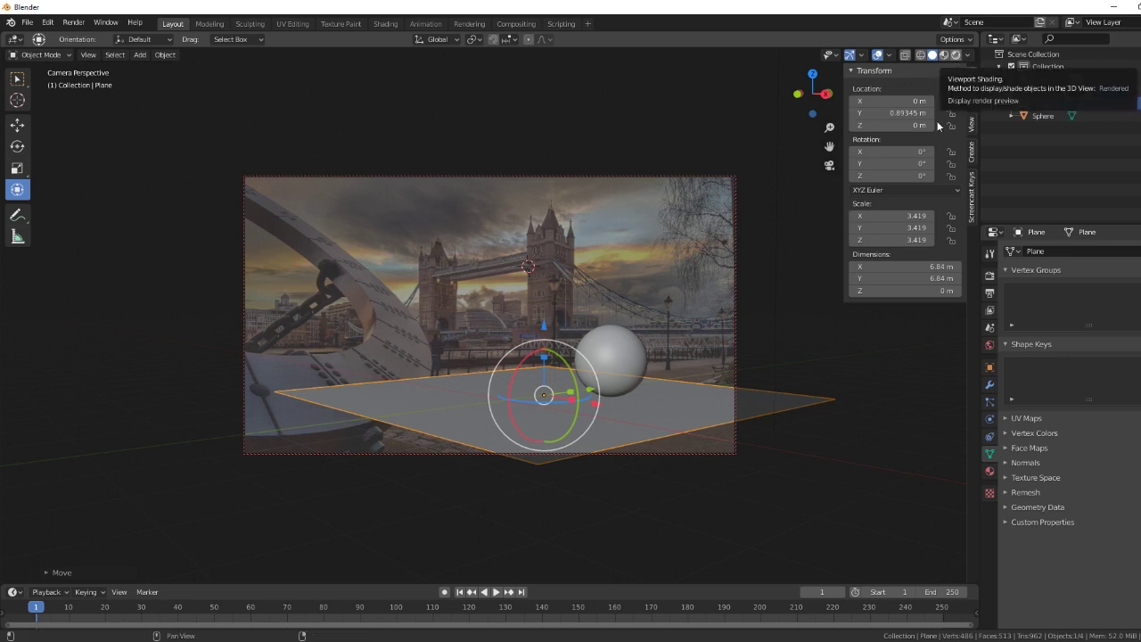
left_click(934, 288)
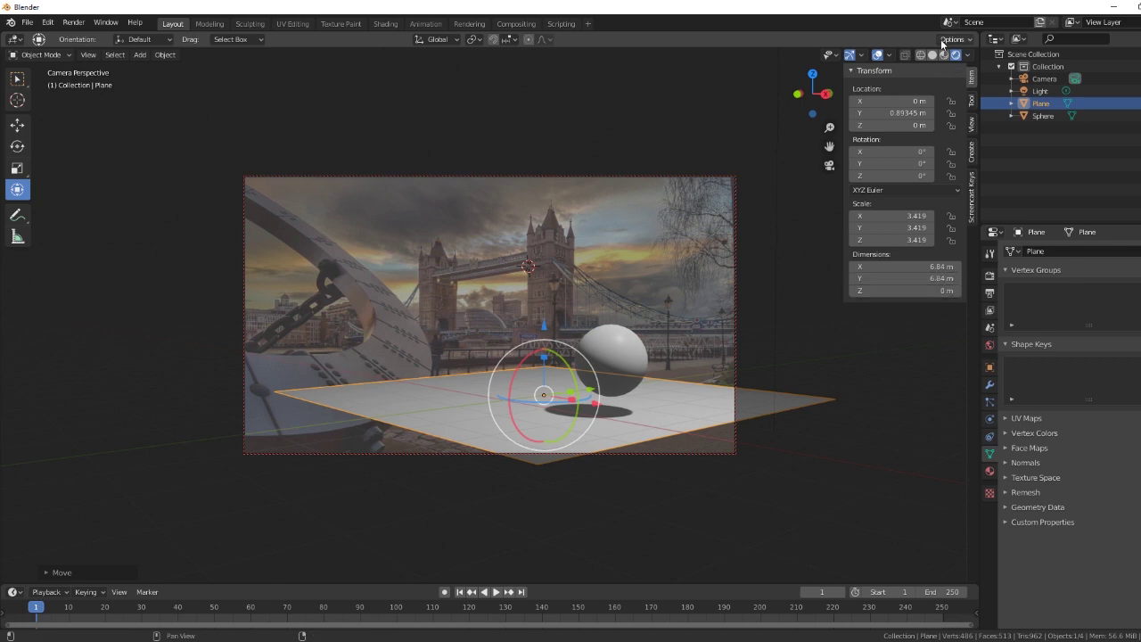
left_click(936, 60)
middle_click(689, 409)
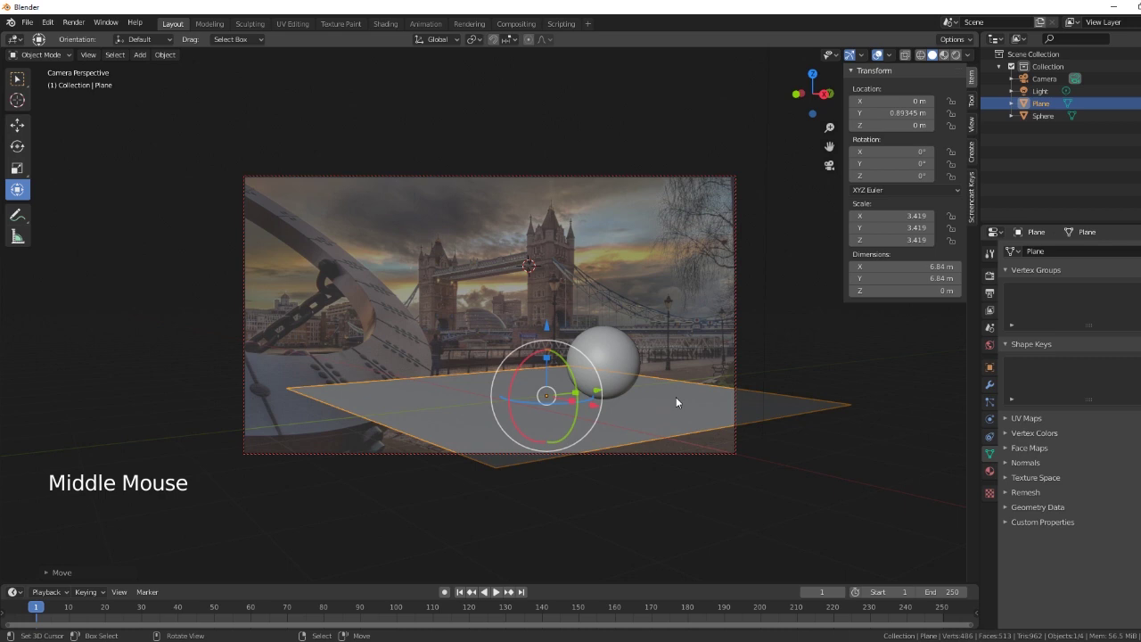
- Select the sphere, lower it onto the plane and check its shadow in the rendered preview
left_click(958, 60)
right_click(628, 352)
left_click(603, 296)
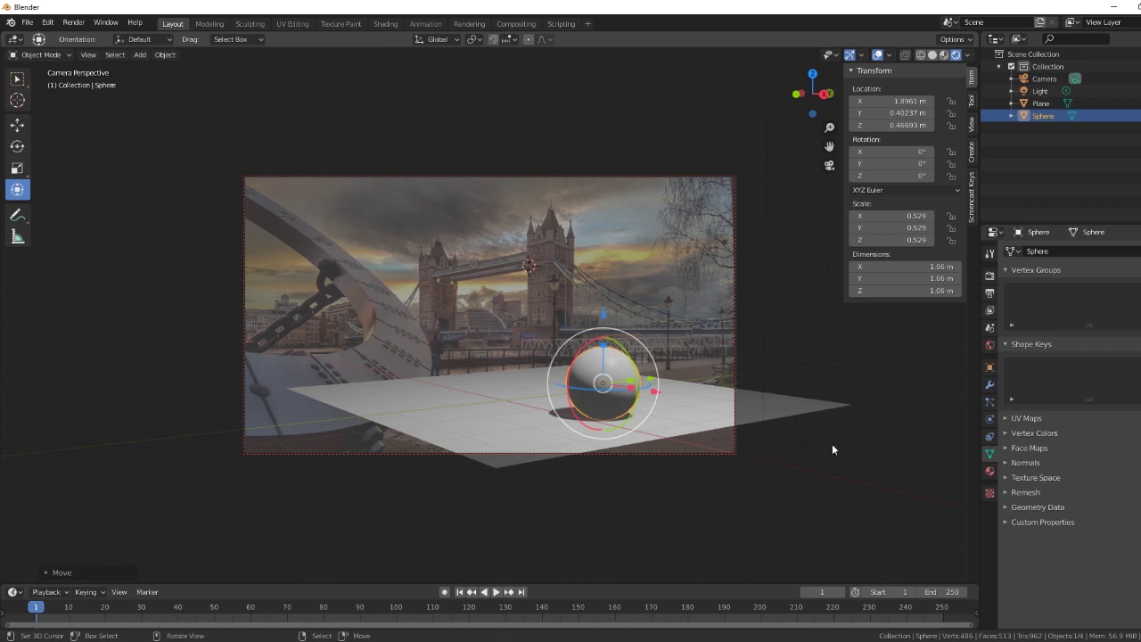
middle_click(856, 467)
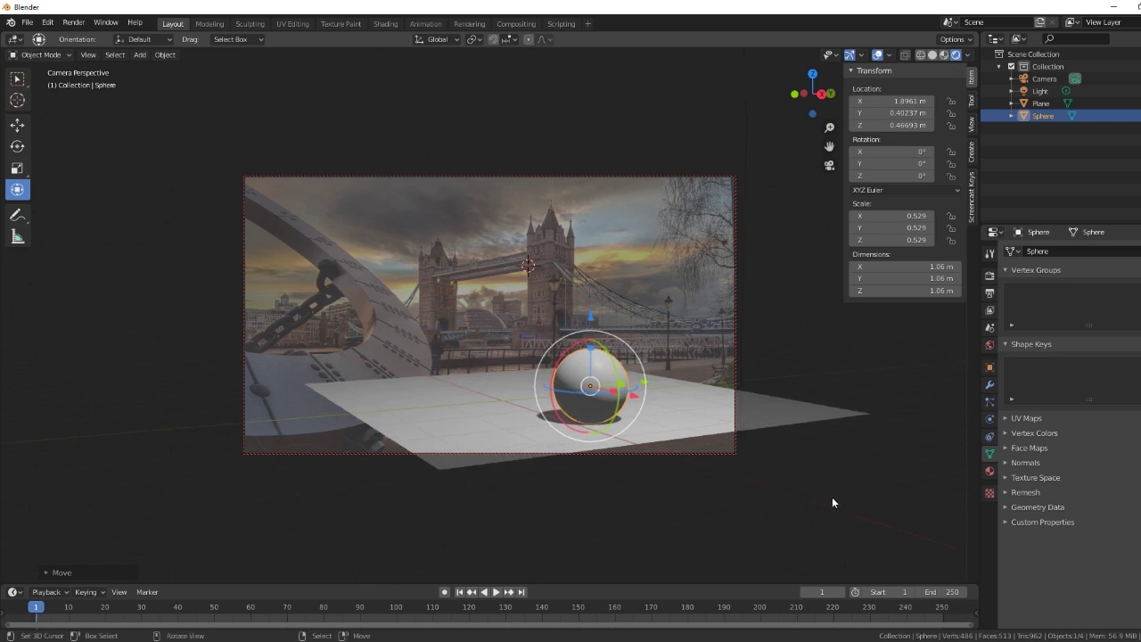
- Set the render engine to Cycles in Render Properties
right_click(696, 425)
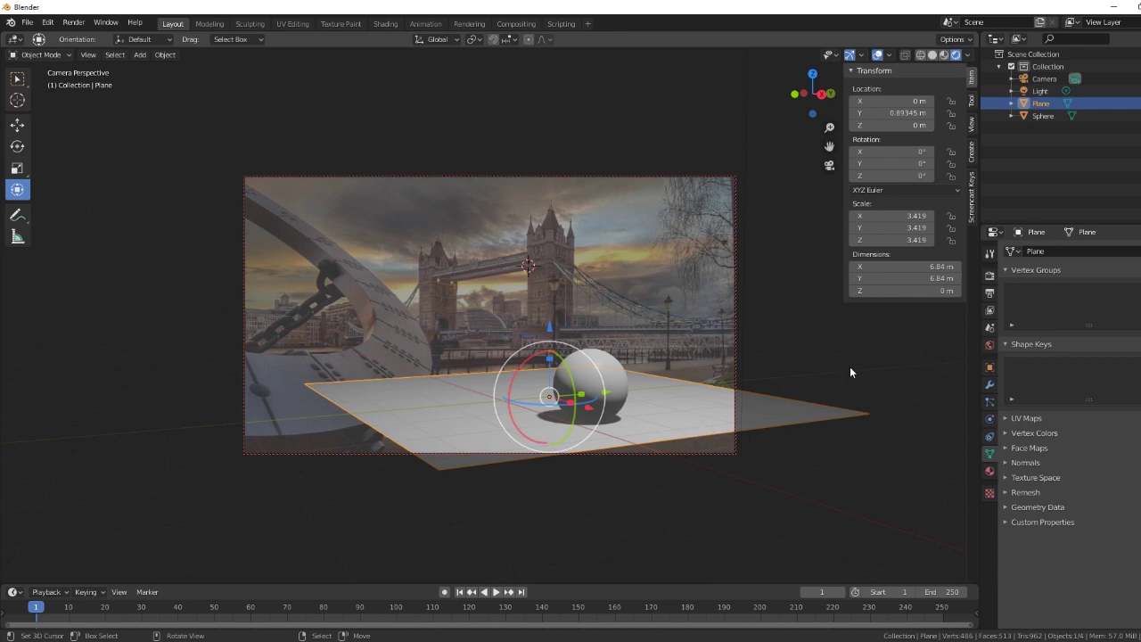
left_click(991, 284)
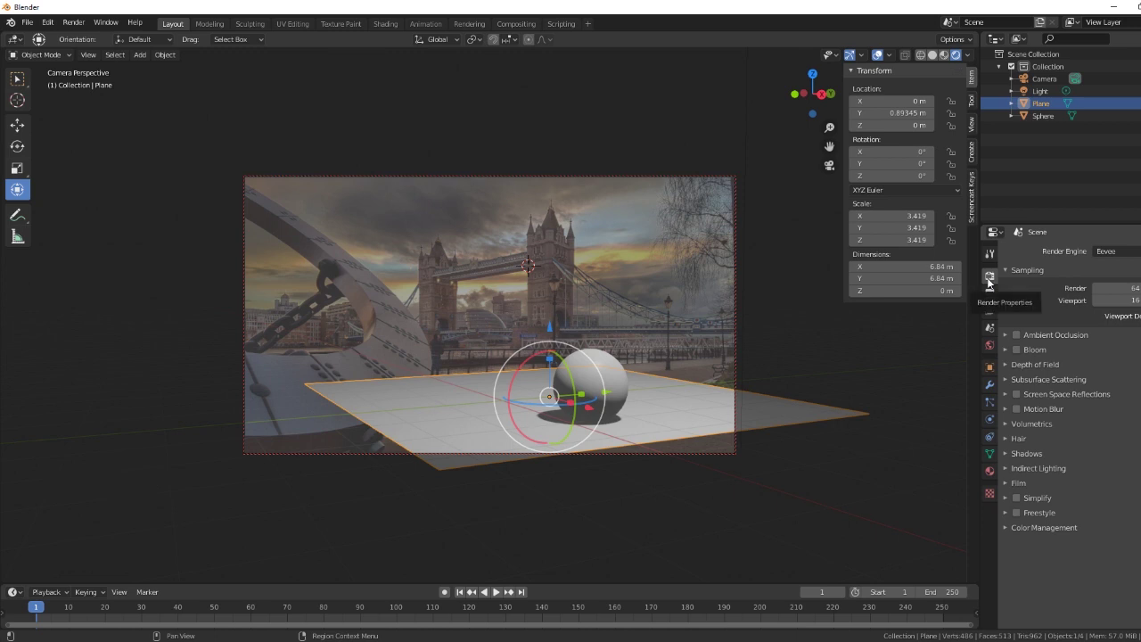
left_click(995, 367)
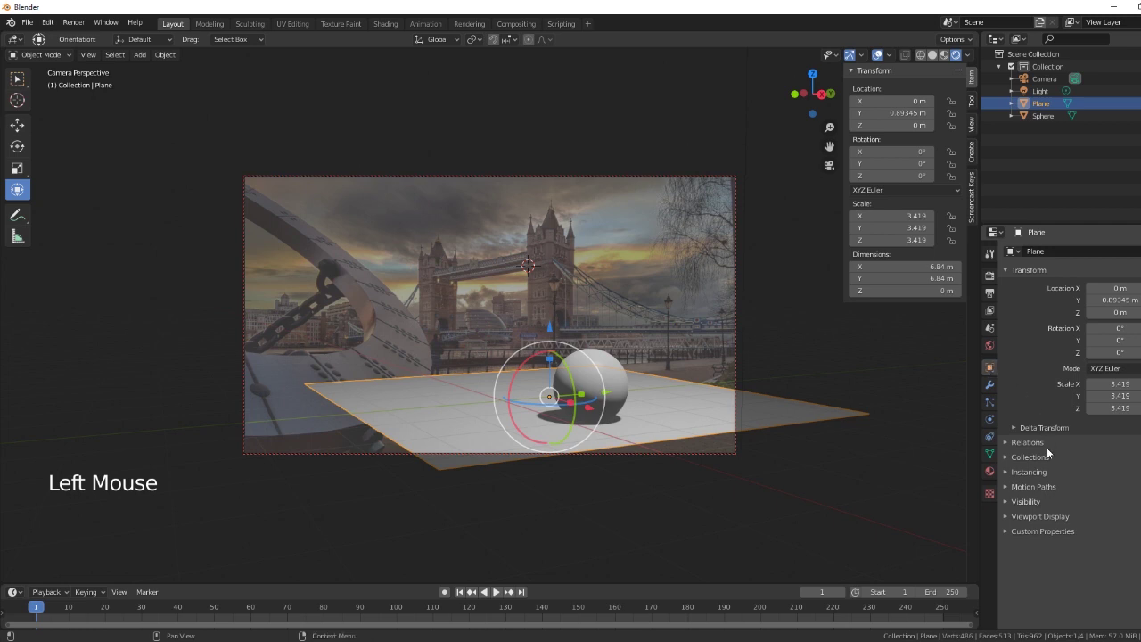
left_click(1009, 508)
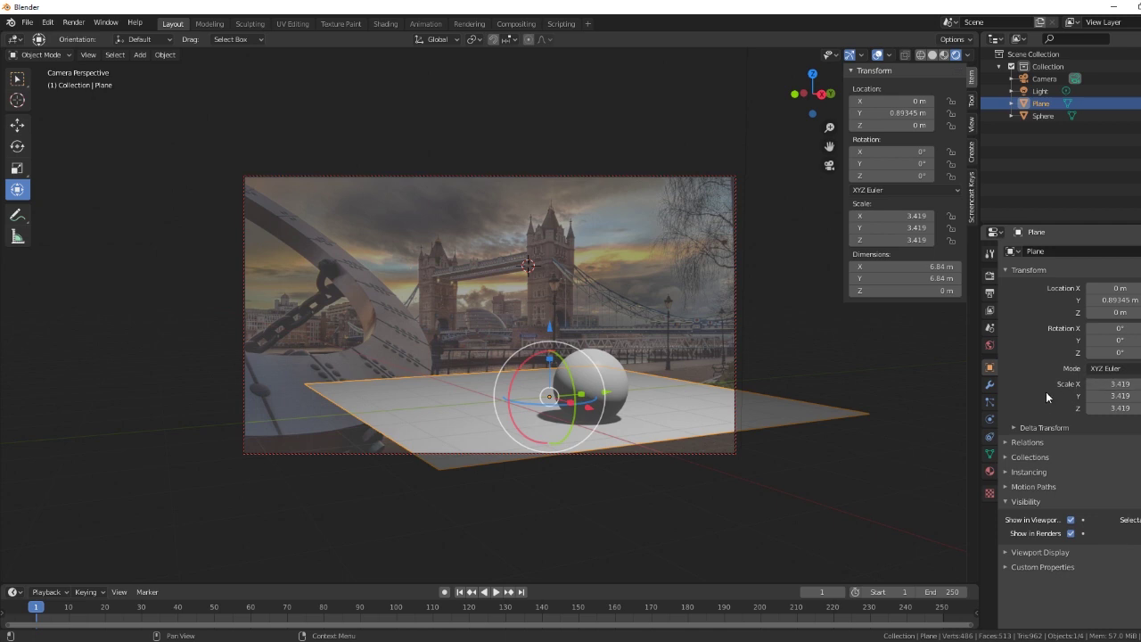
left_click(990, 280)
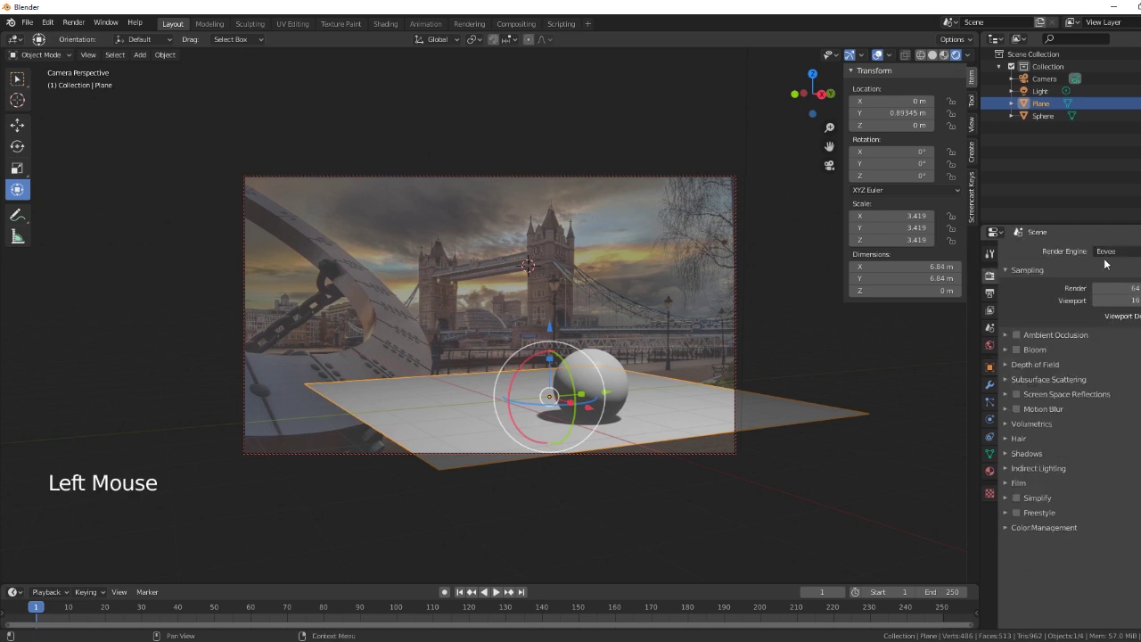
left_click(1121, 256)
left_click(1114, 286)
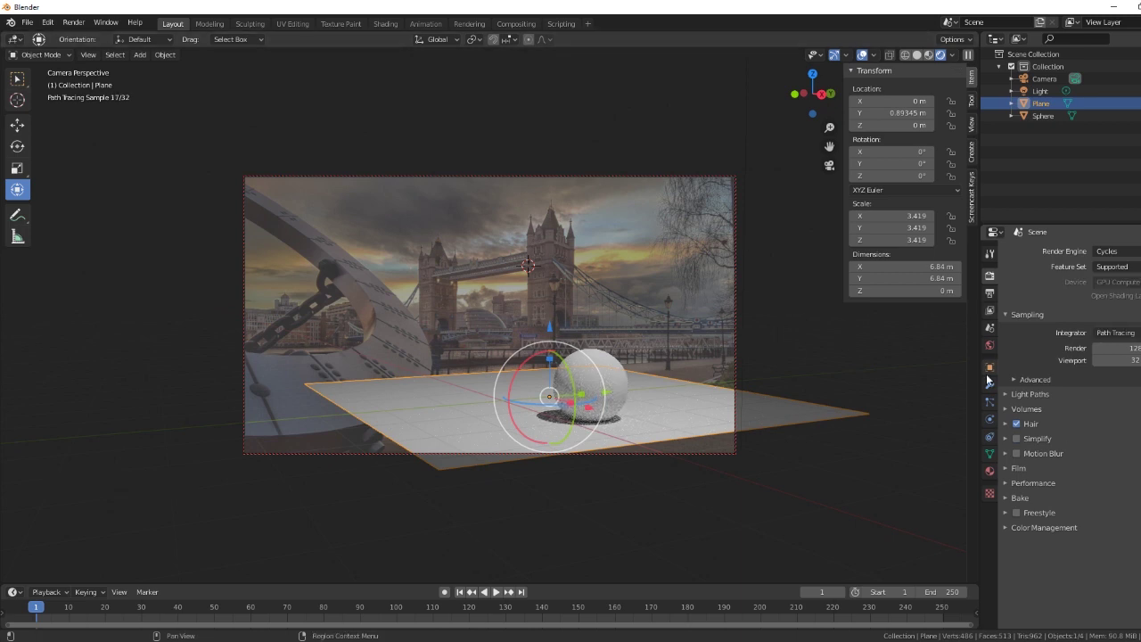
- Enable Shadow Catcher in the plane's Visibility options so only the sphere's shadow shows
left_click(989, 374)
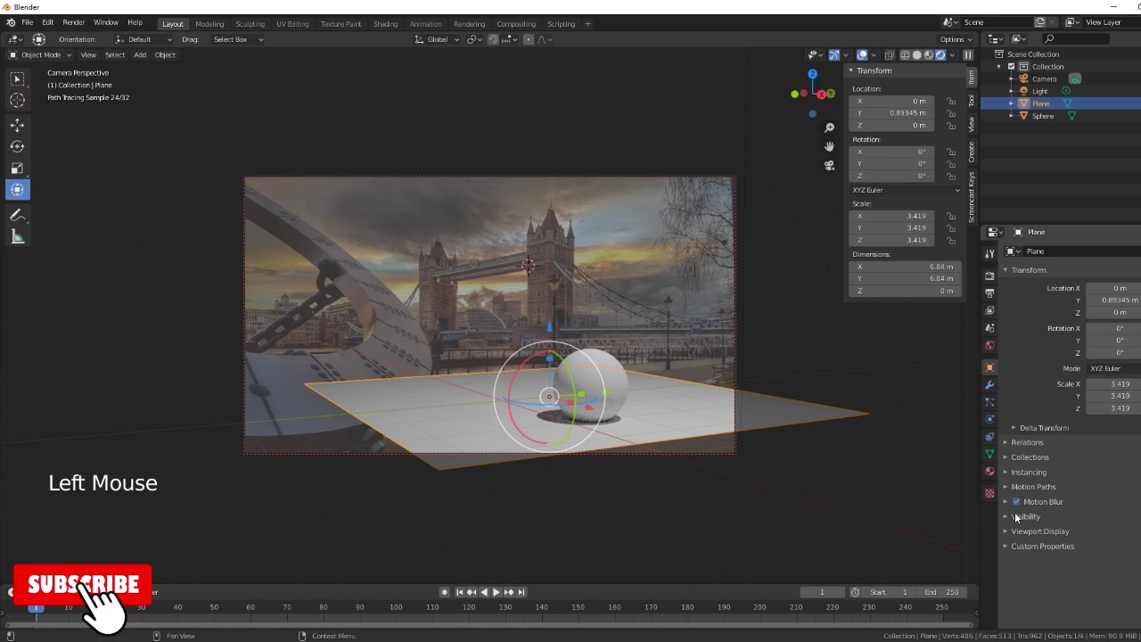
left_click(1006, 519)
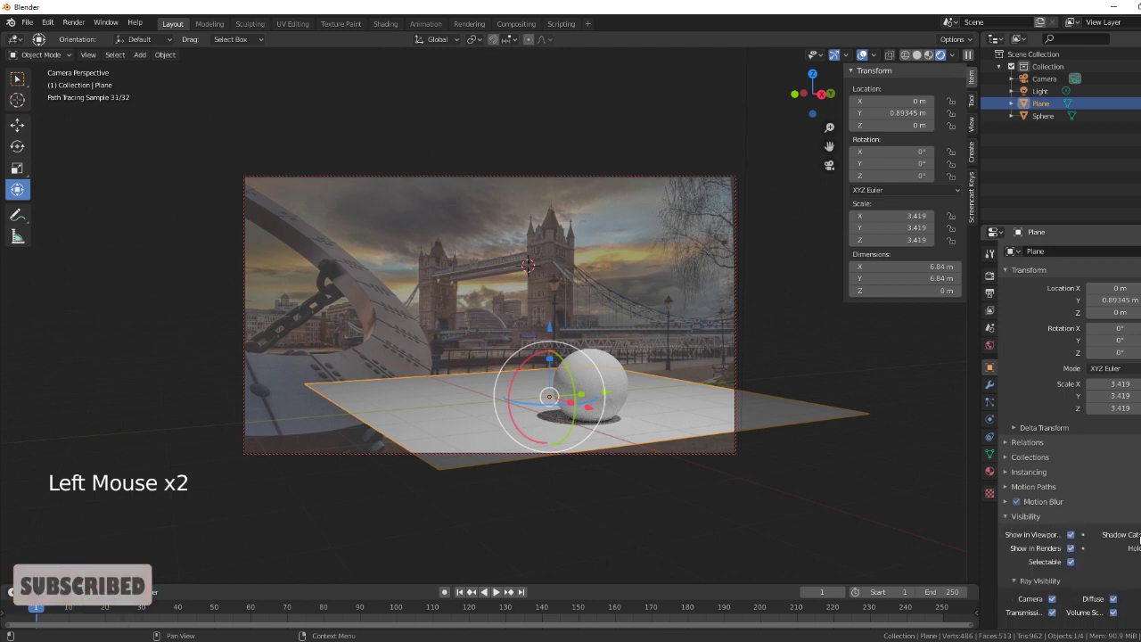
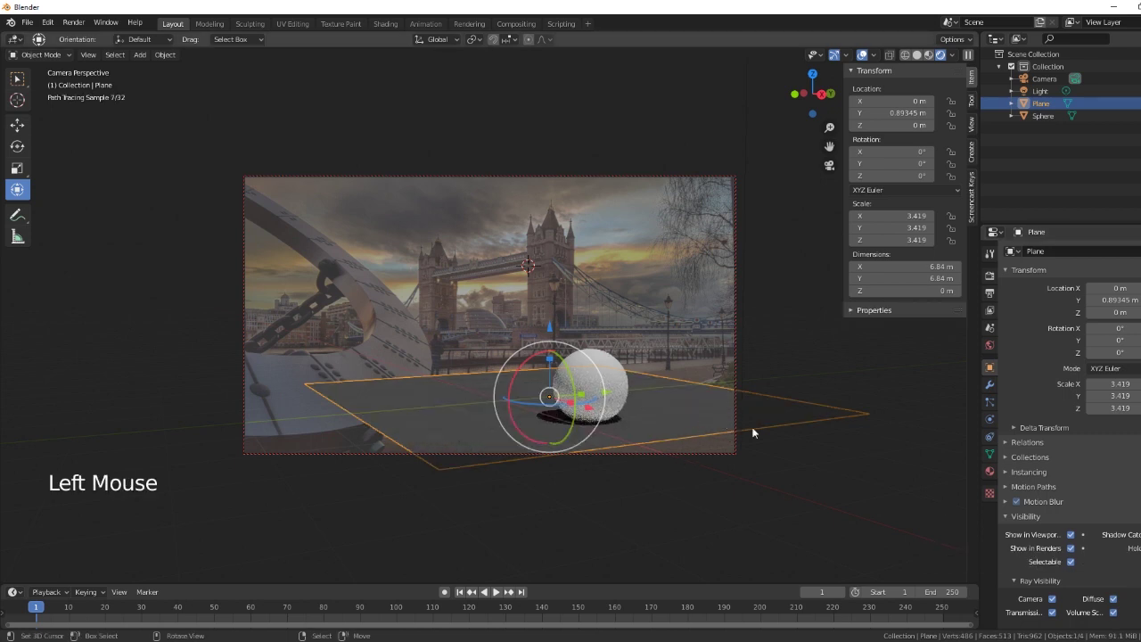
right_click(690, 501)
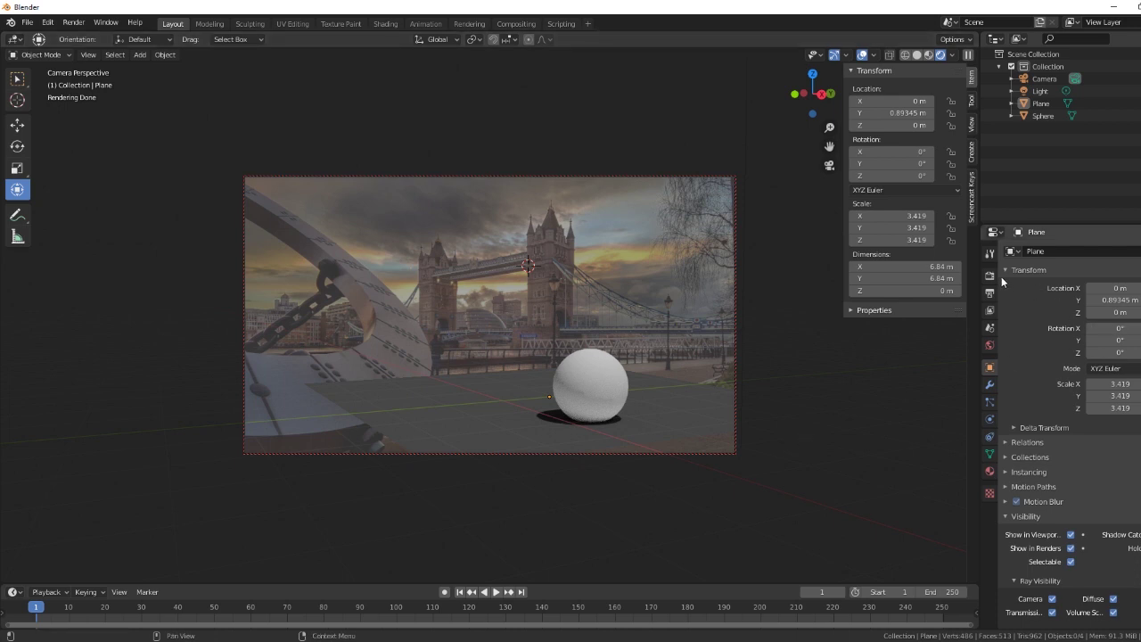
- Turn on Transparent under Film so the background renders transparent behind the sphere and shadow
left_click(993, 277)
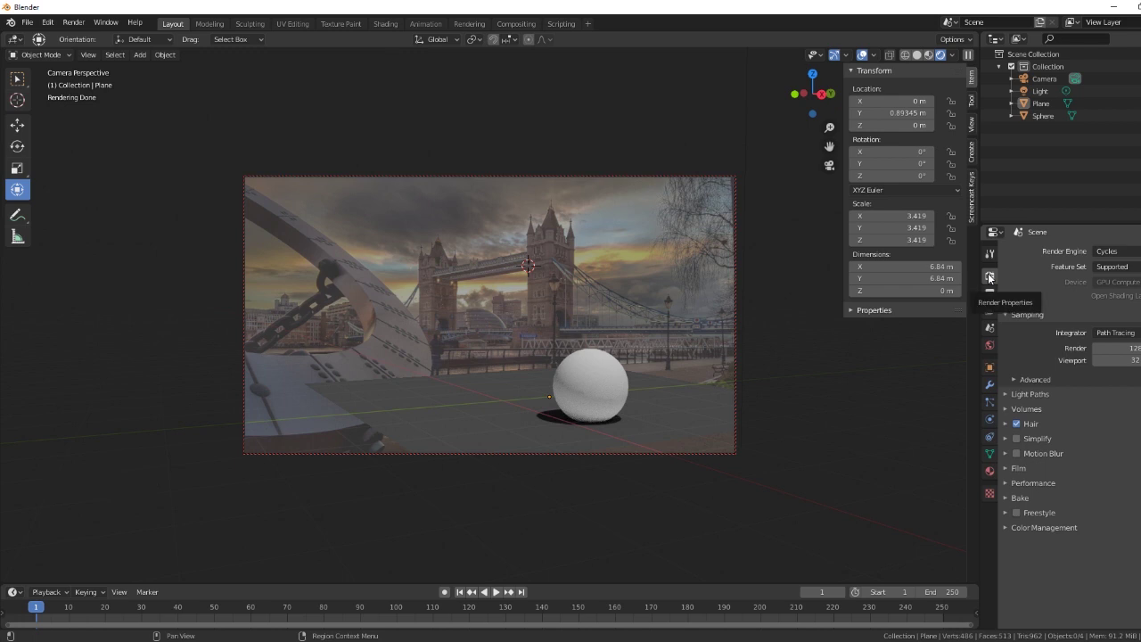
left_click(1009, 469)
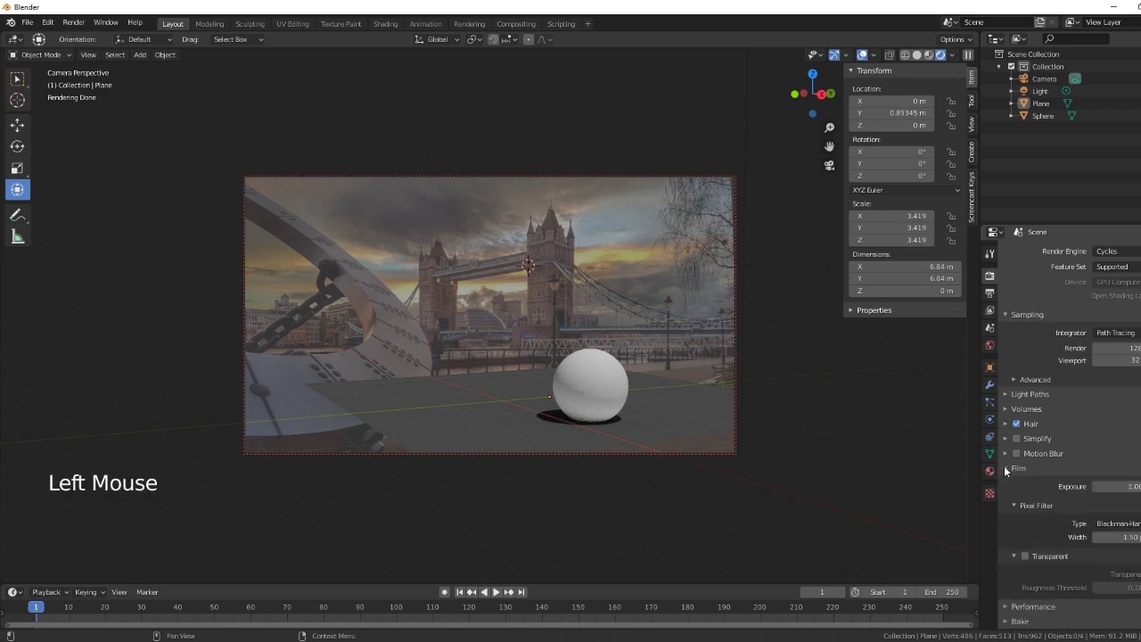
scroll("down", 3)
left_click(1030, 530)
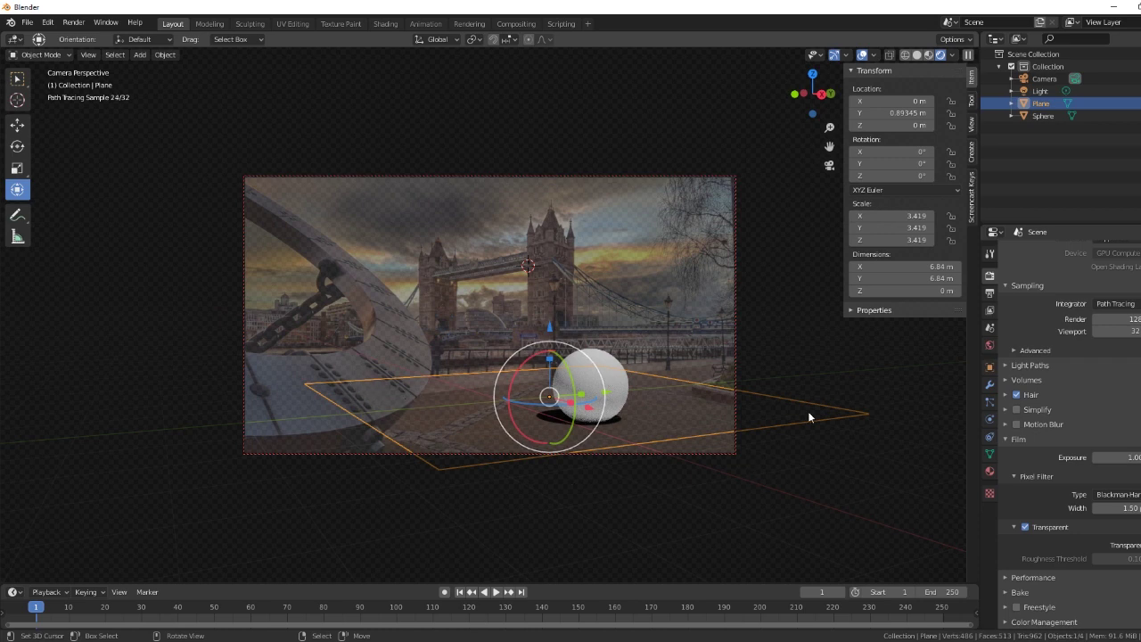
right_click(763, 482)
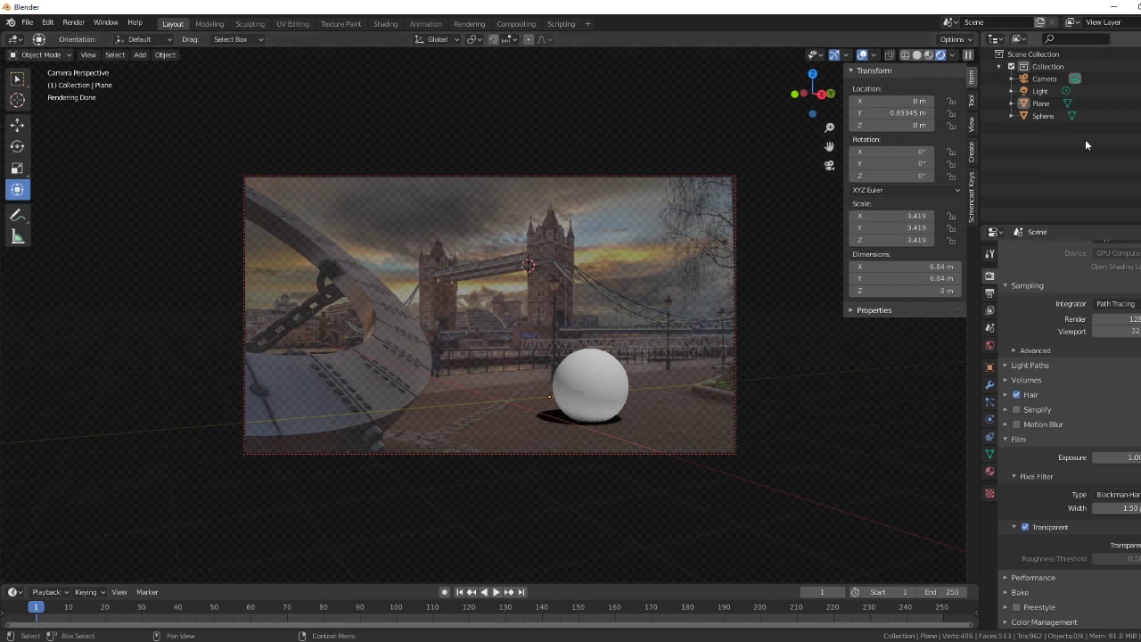
- Reduce the point light's Power from 1000 W to 20 W and select the sphere to reposition it
left_click(1046, 98)
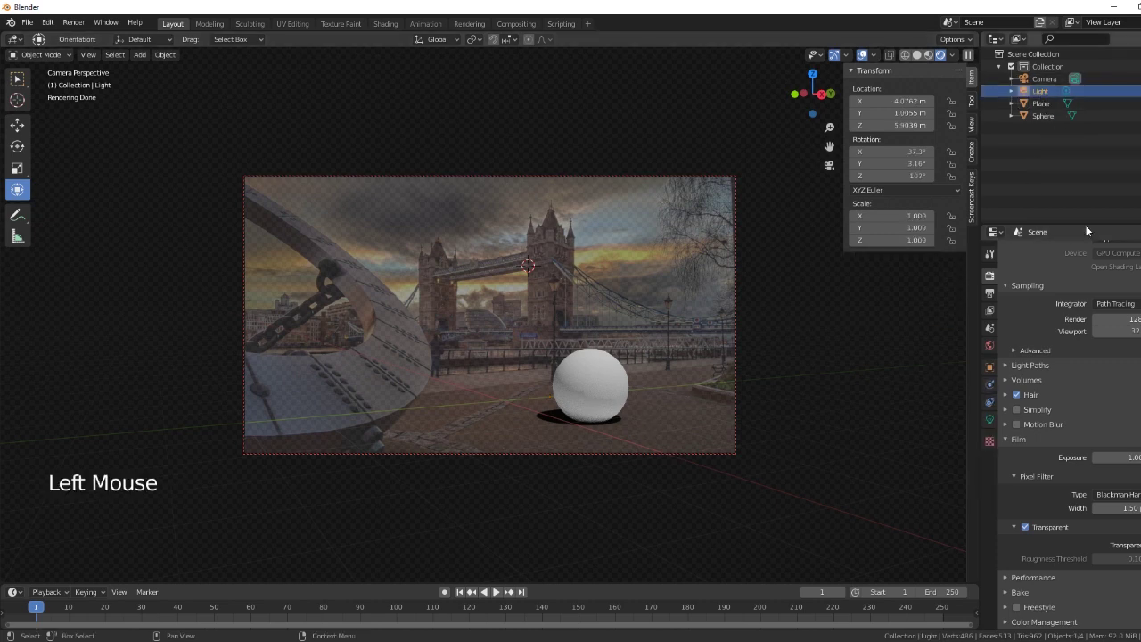
left_click(993, 424)
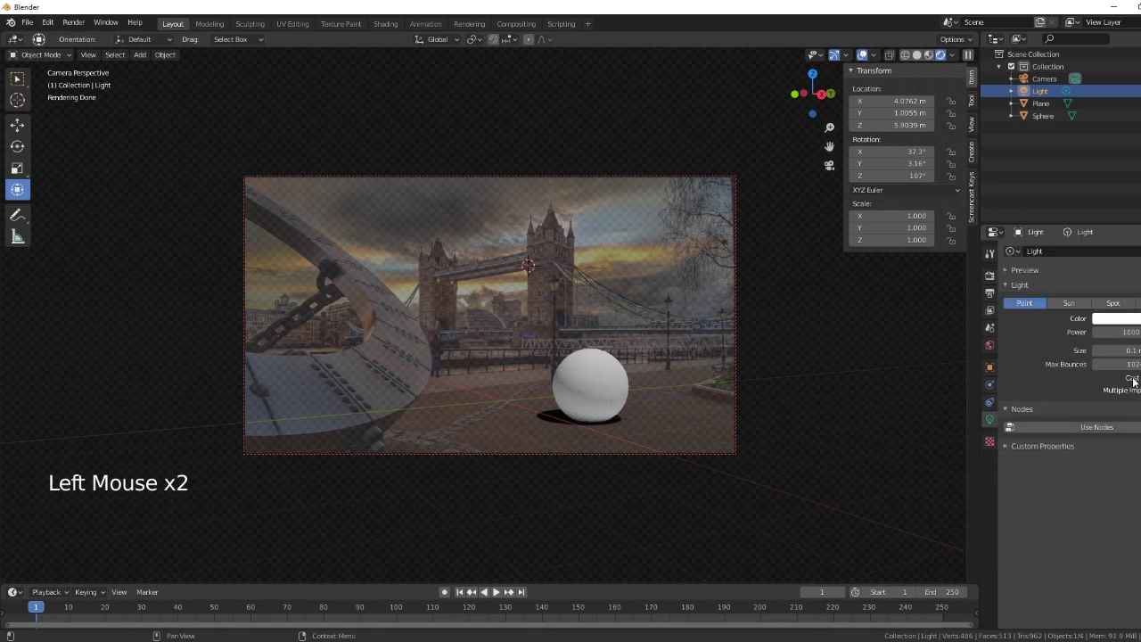
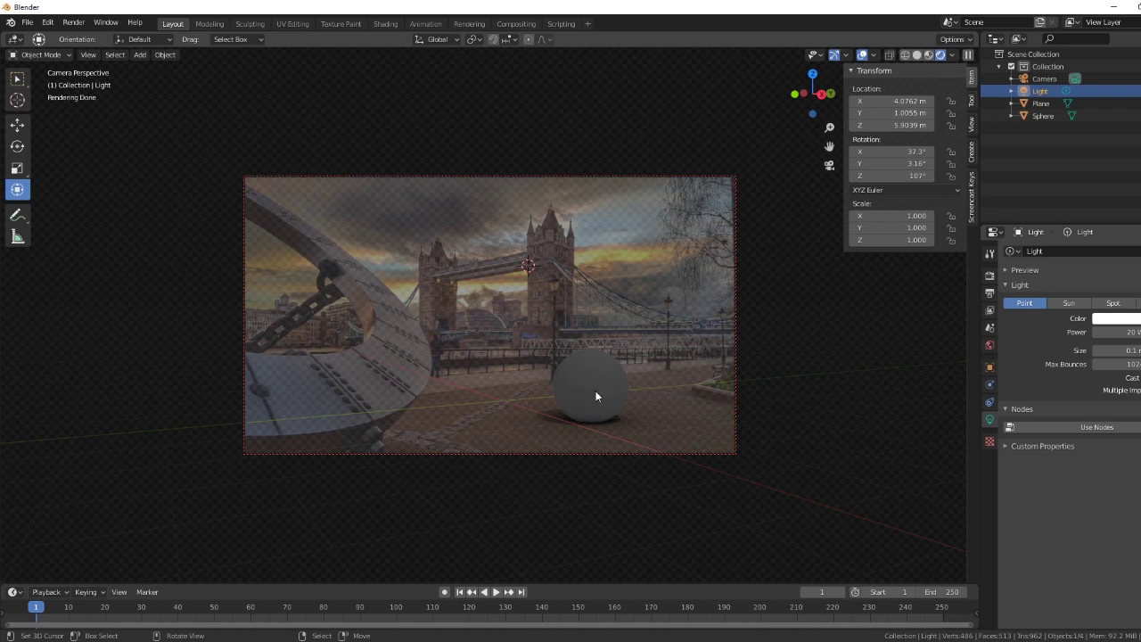
right_click(590, 390)
left_click(650, 384)
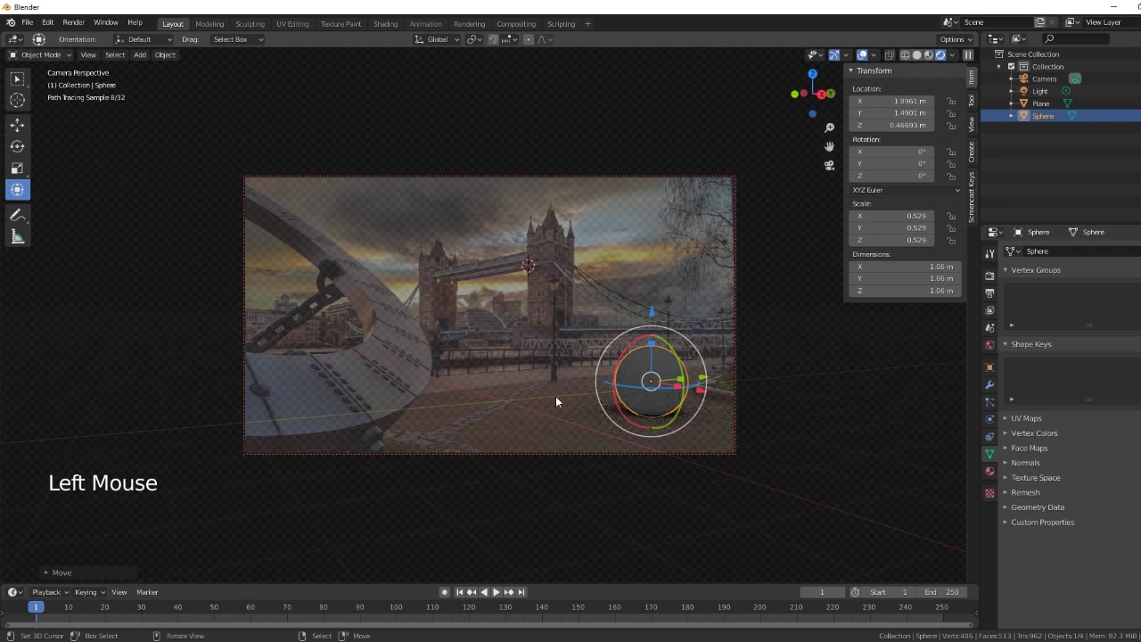
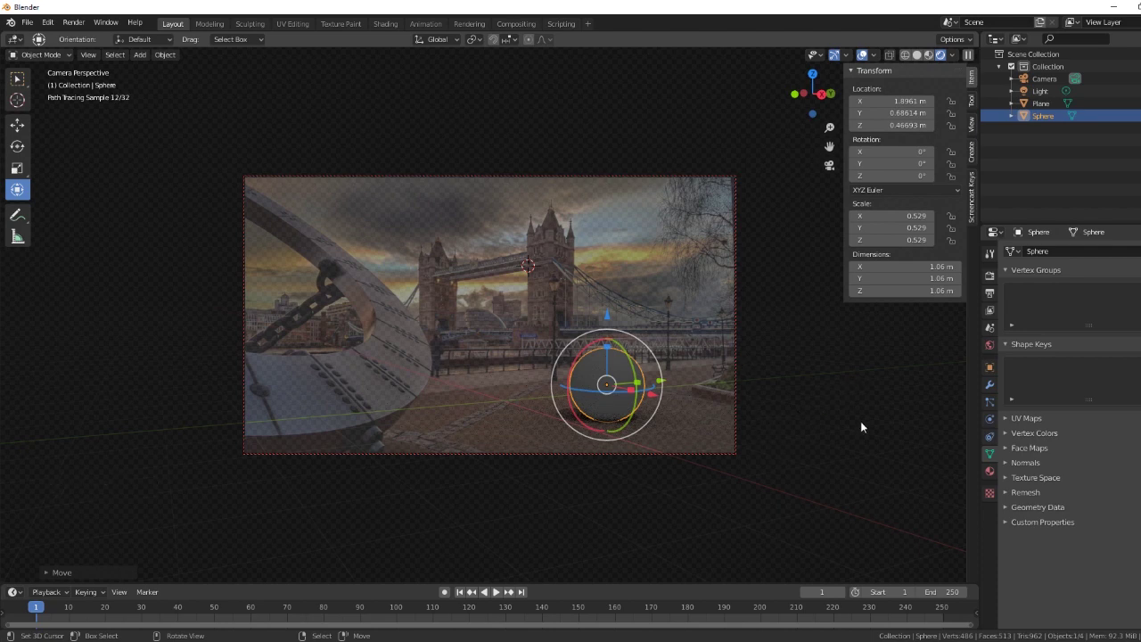
- Leave camera view, switch to Solid shading and select the point light
key("KP_0")
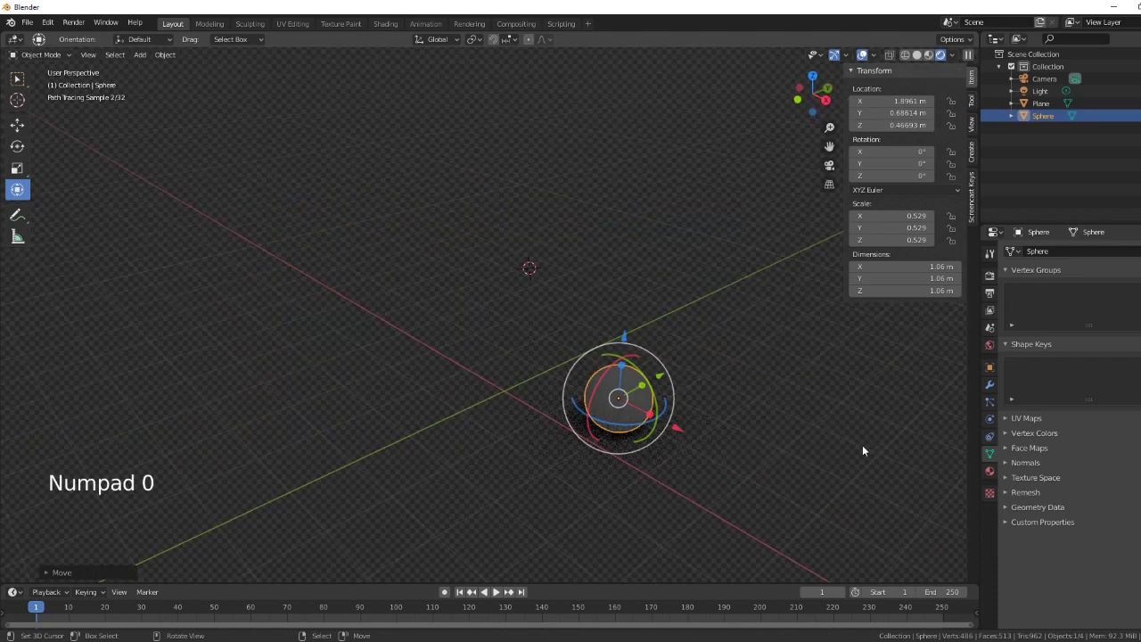
left_click(920, 60)
scroll("down", 3)
left_click(623, 208)
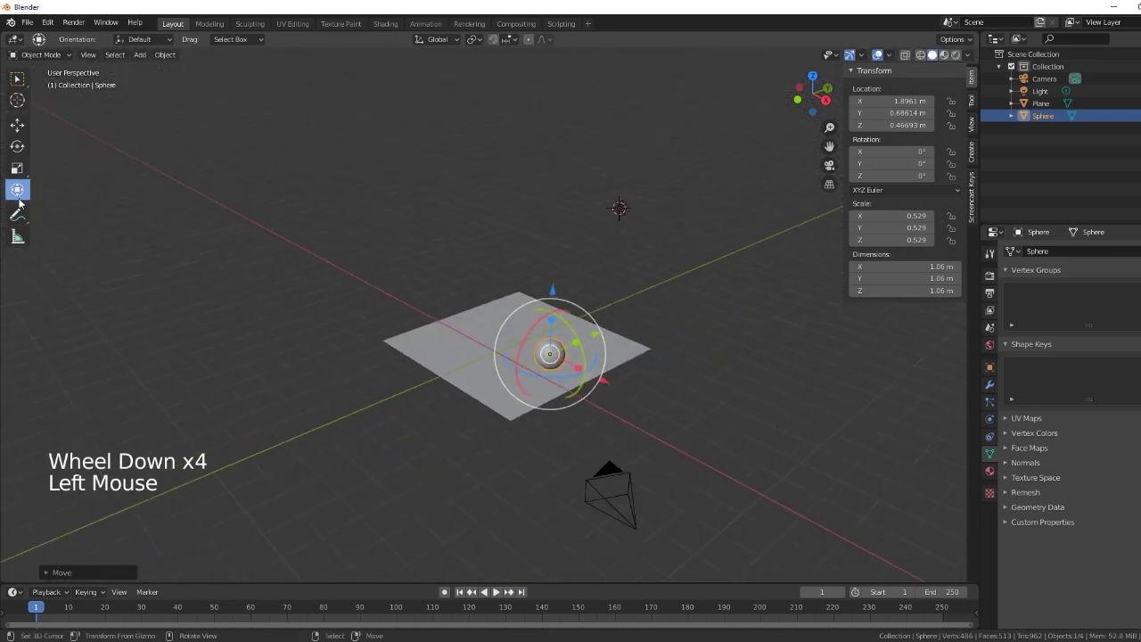
left_click(20, 195)
right_click(622, 208)
- Move the point light so it sits more directly above the sphere
middle_click(658, 442)
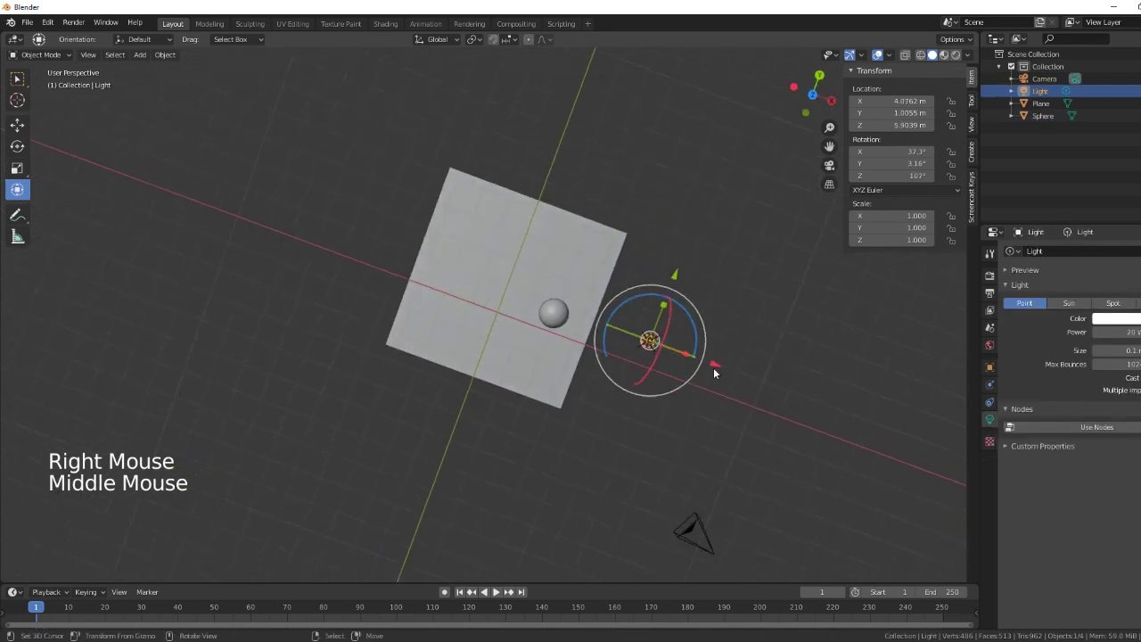
left_click(719, 367)
middle_click(610, 357)
left_click(617, 225)
middle_click(705, 357)
left_click(628, 257)
middle_click(647, 431)
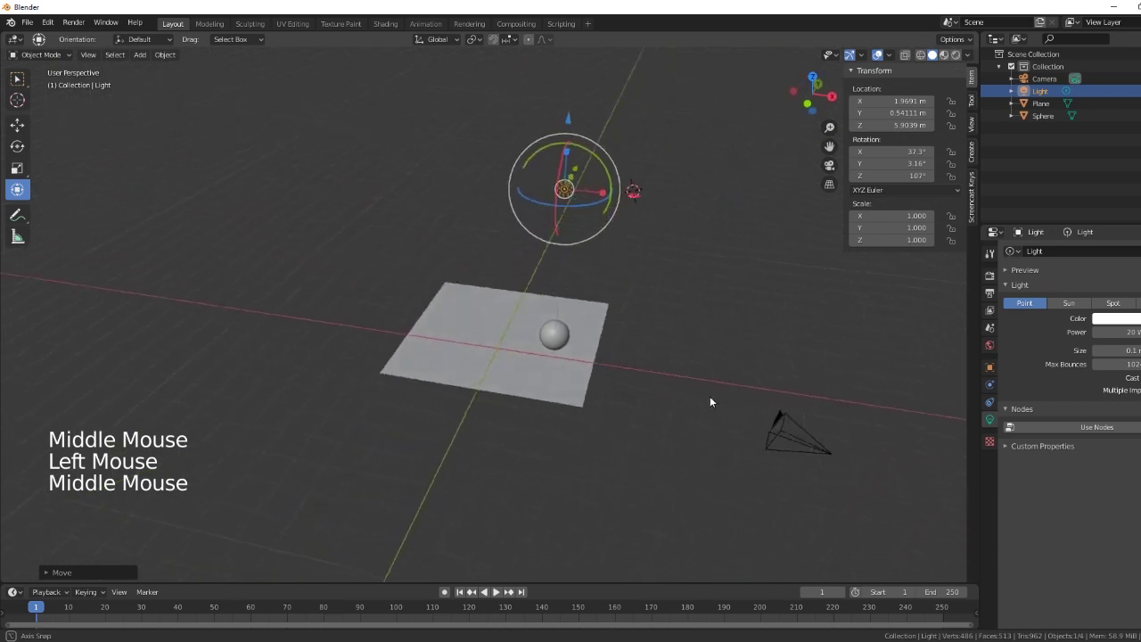
- Check the shadow in Rendered camera view and lower the light power to about 15.4 W
key("KP_0")
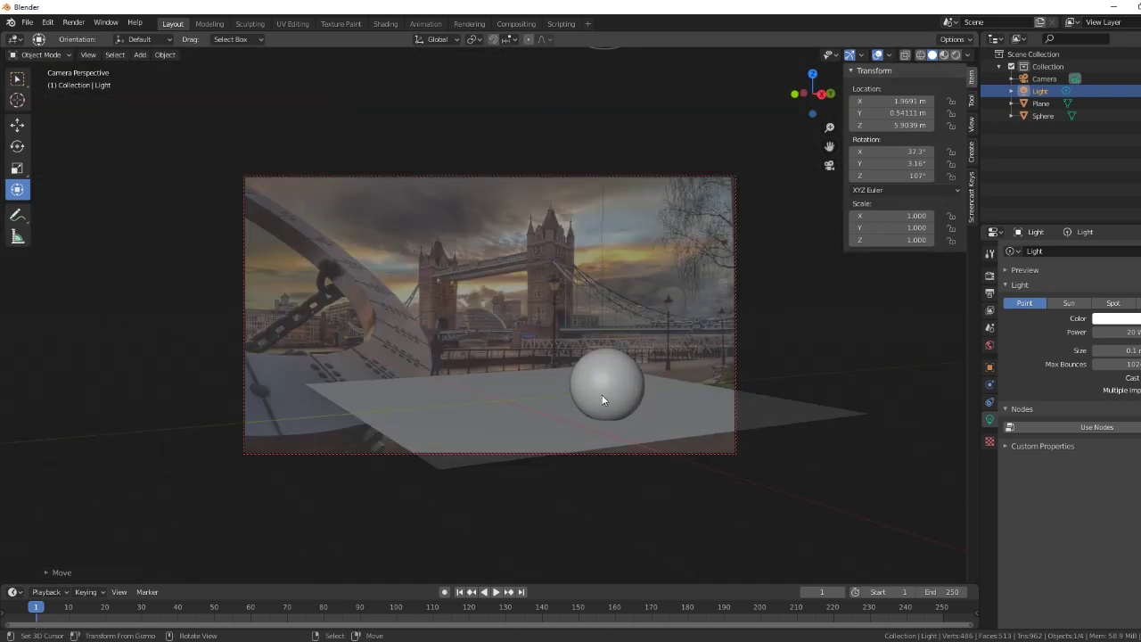
left_click(958, 58)
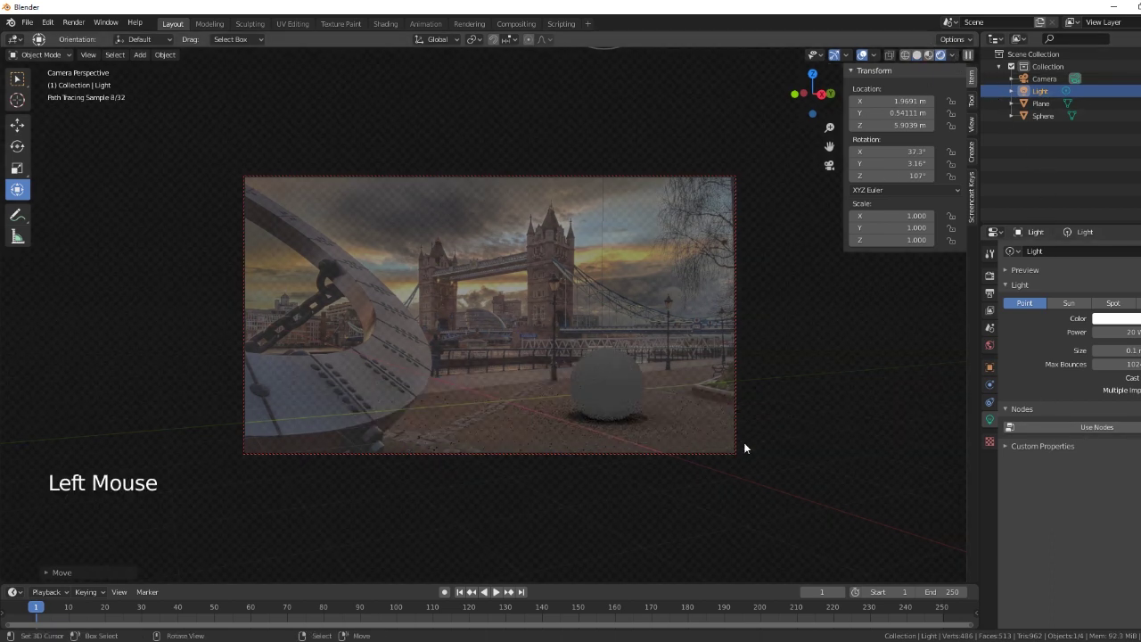
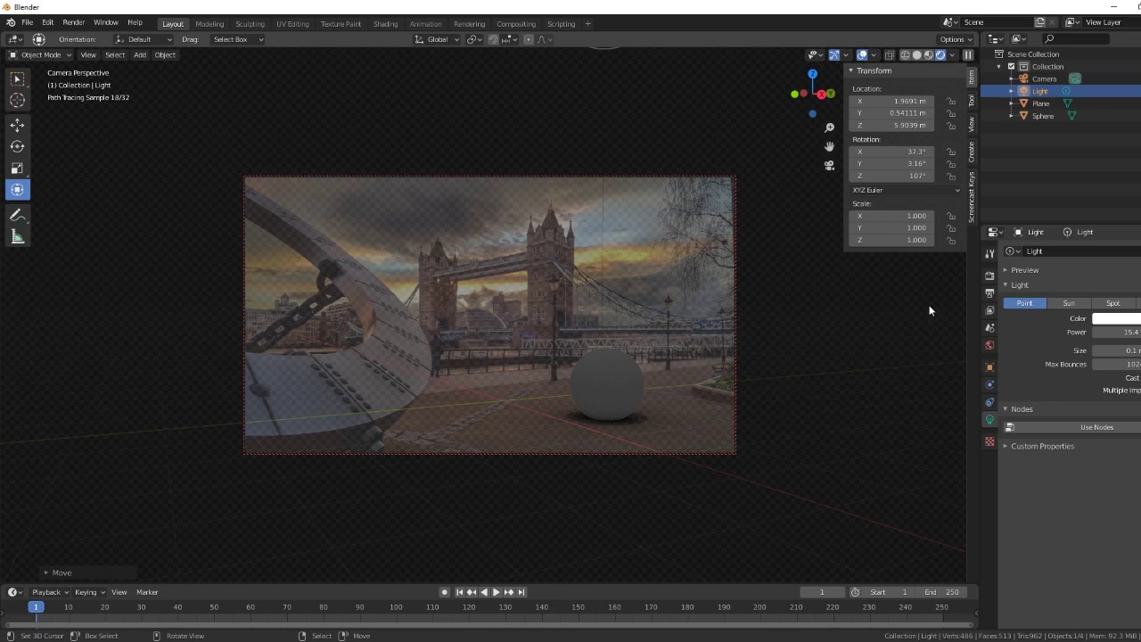
key("KP_0")
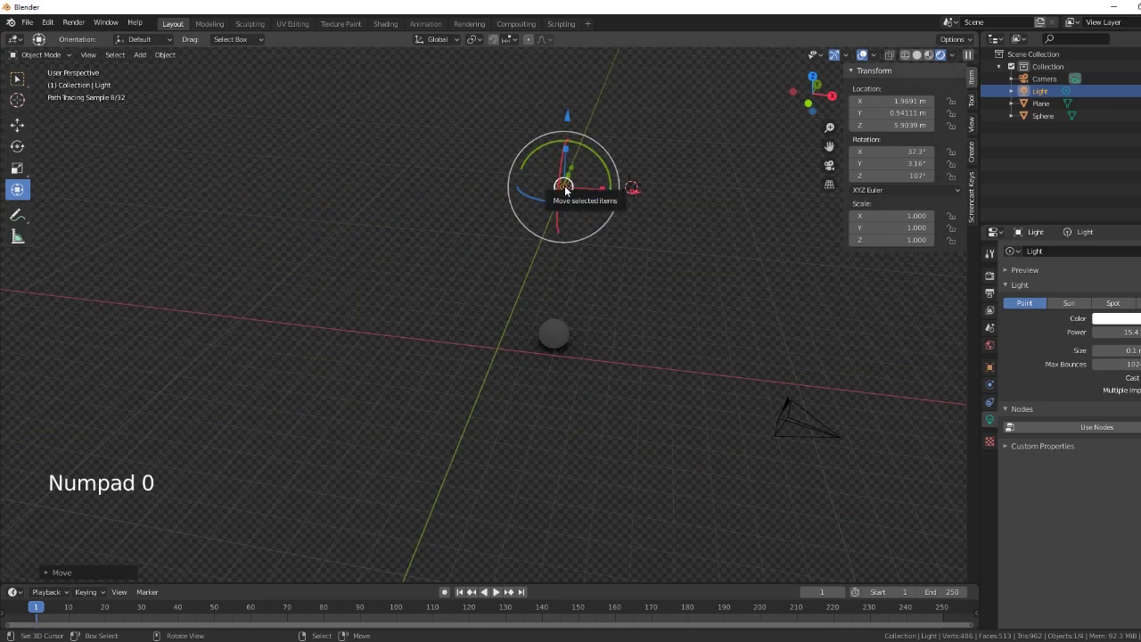
- Delete the point light and set the world colour to the Tower Bridge image texture
right_click(569, 188)
key("Delete")
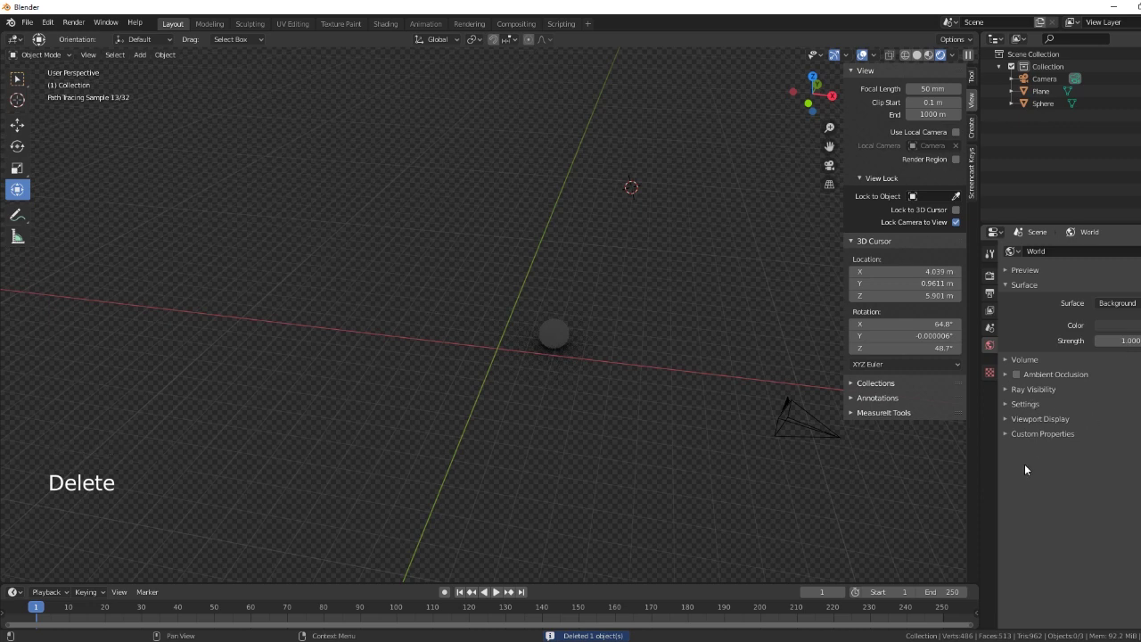
left_click(994, 350)
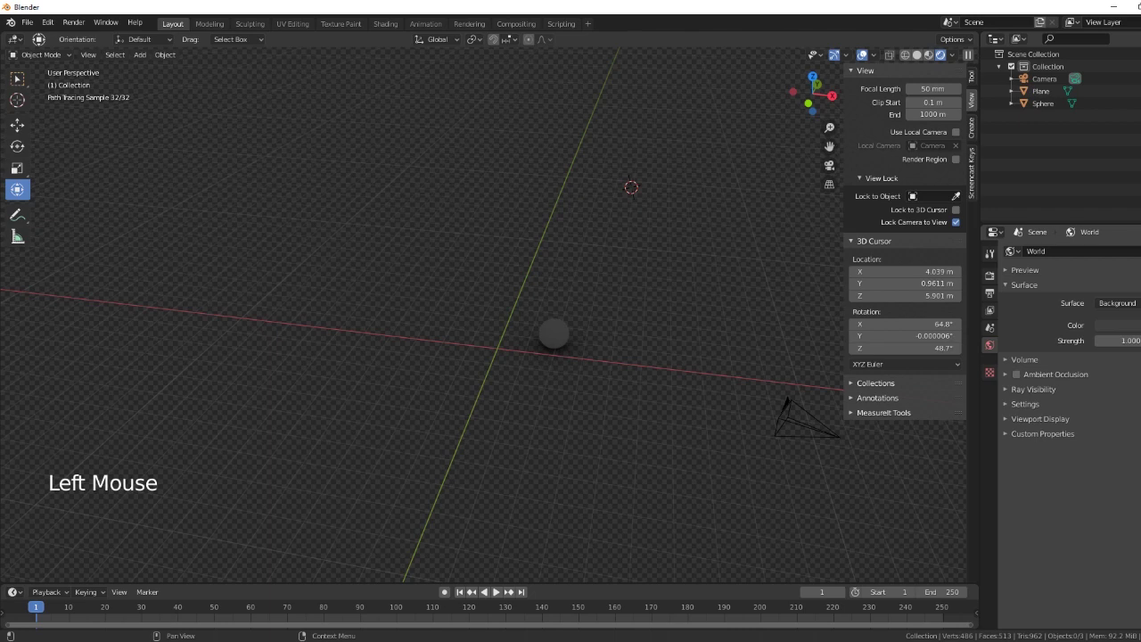
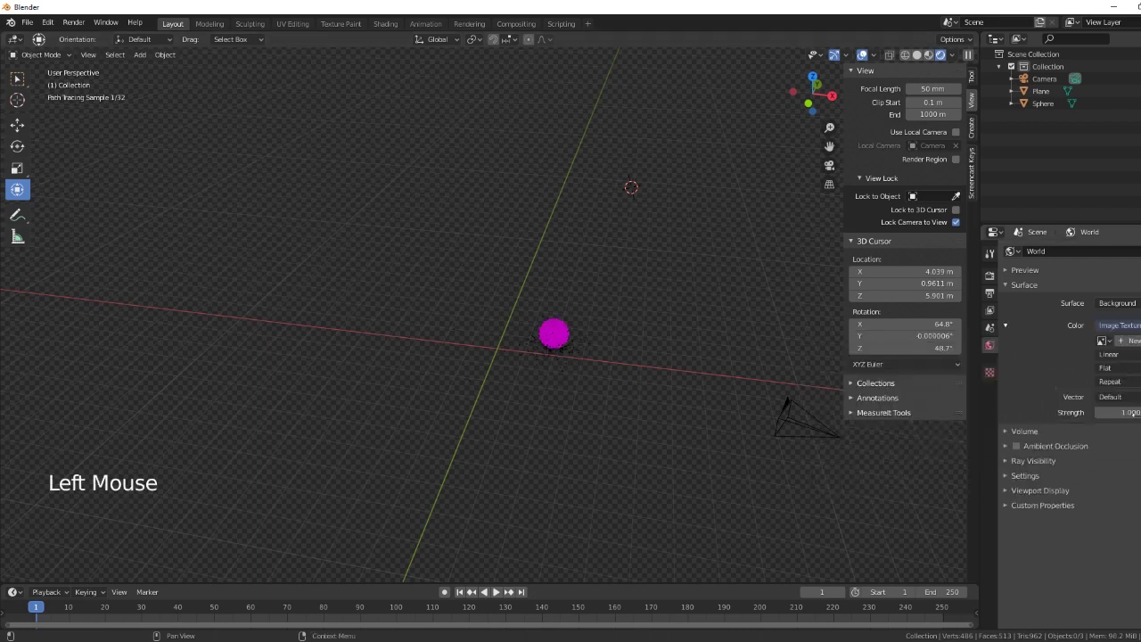
left_click(1115, 349)
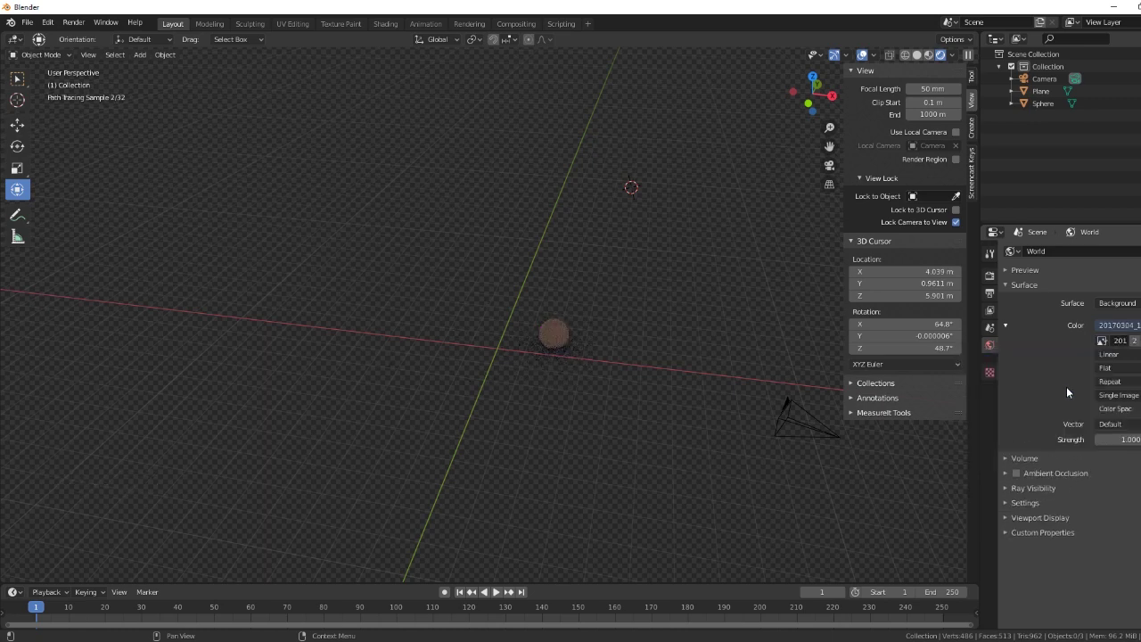
middle_click(823, 496)
key("KP_0")
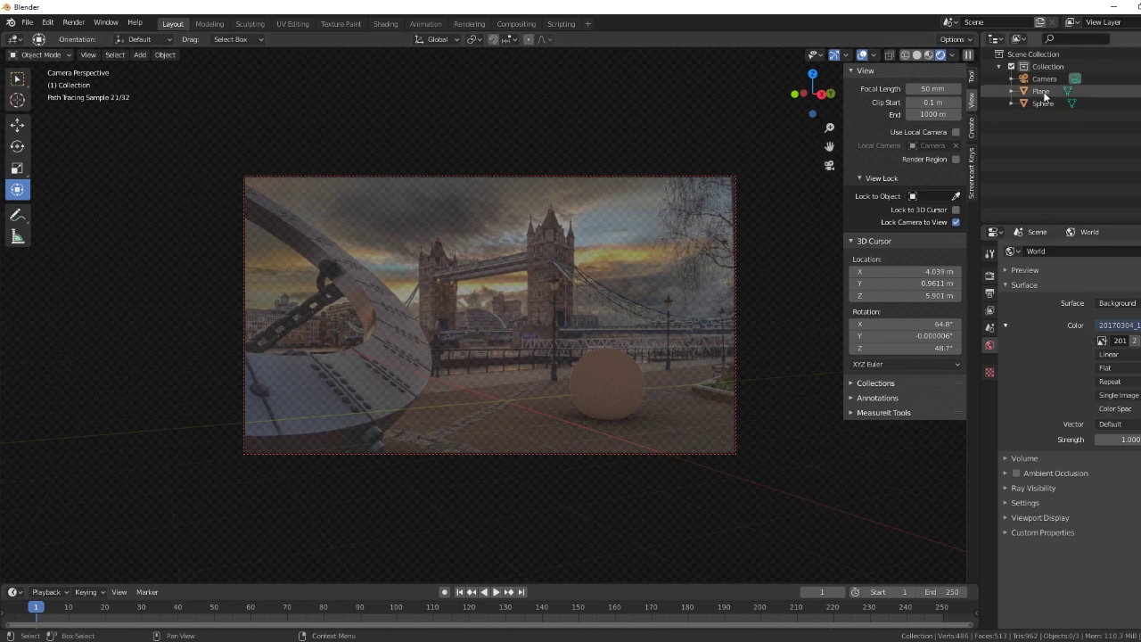
- Create a new material on the sphere with a pale yellow-green base colour
left_click(1055, 107)
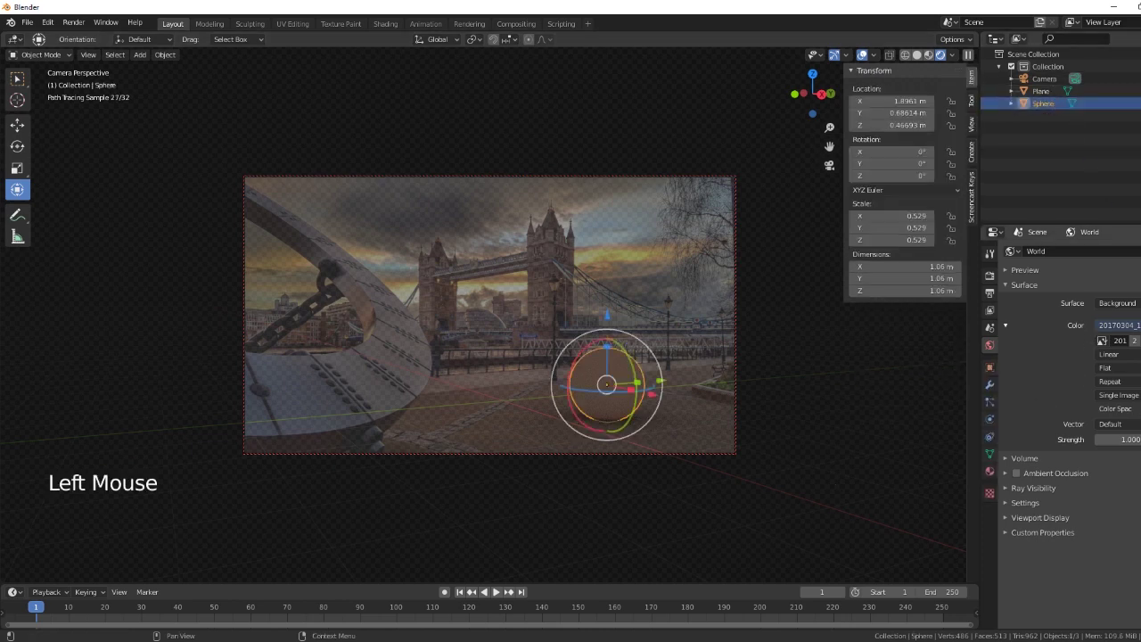
left_click(997, 475)
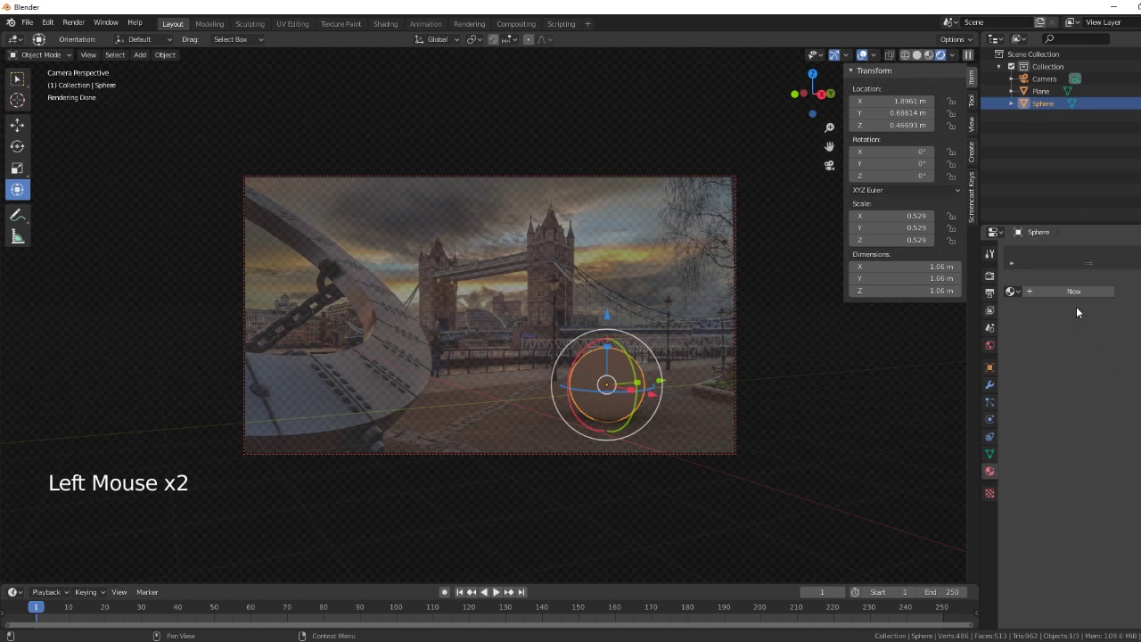
left_click(1076, 296)
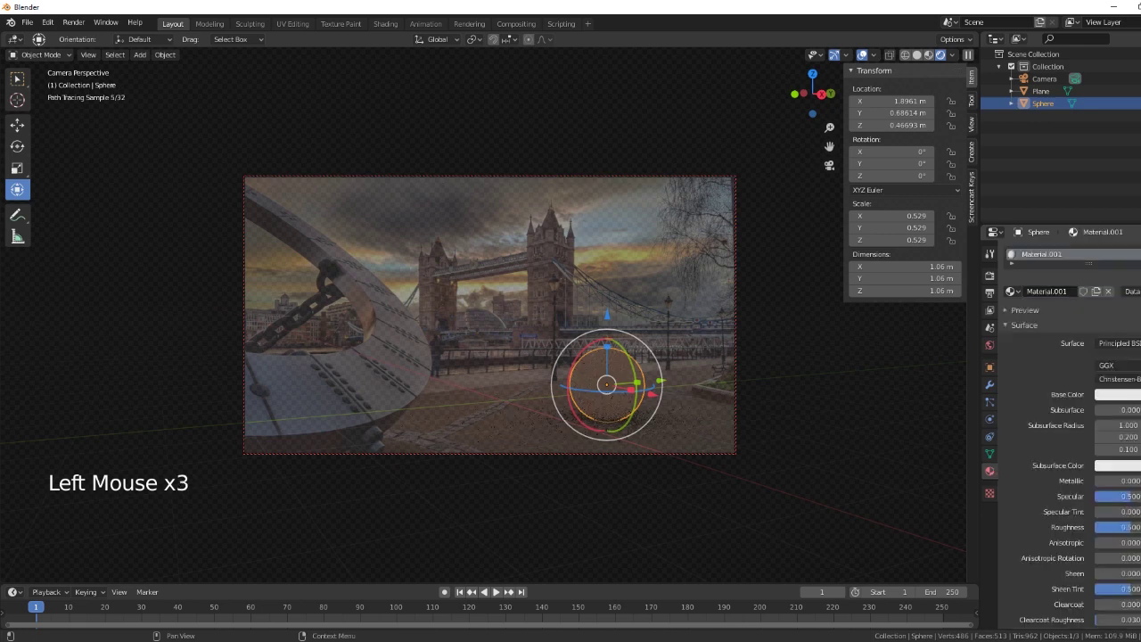
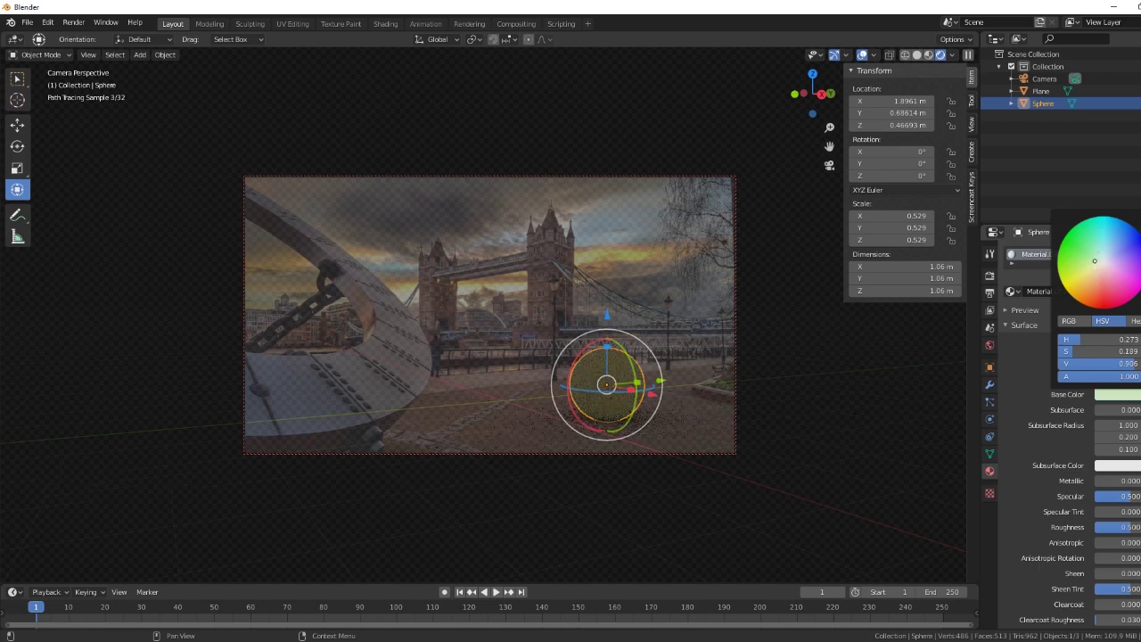
left_click(1023, 366)
right_click(854, 413)
right_click(805, 305)
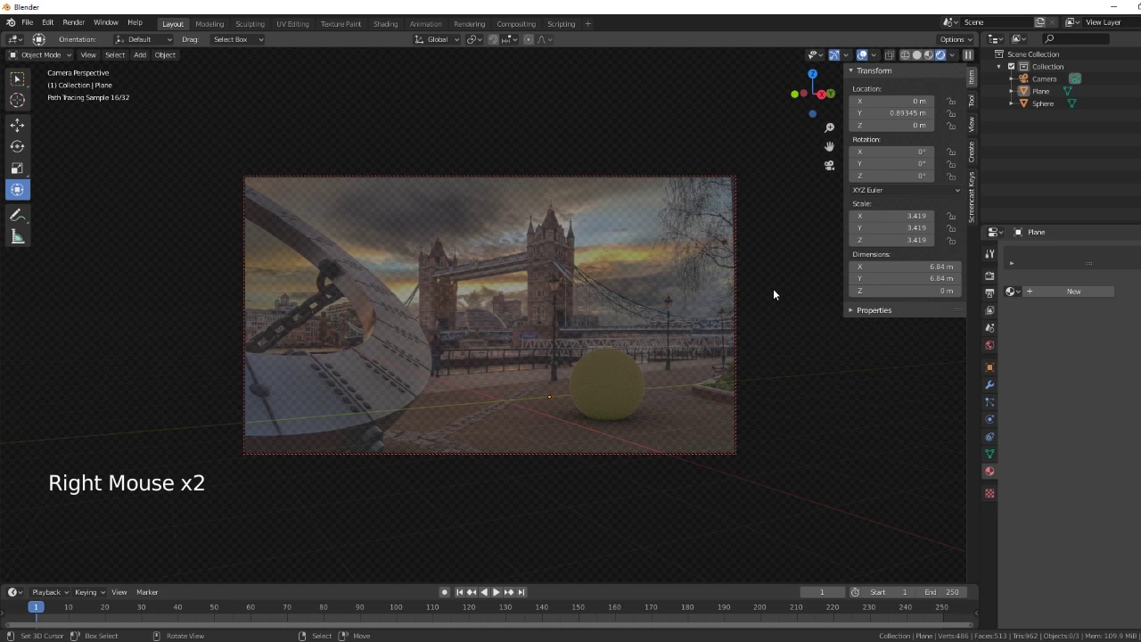